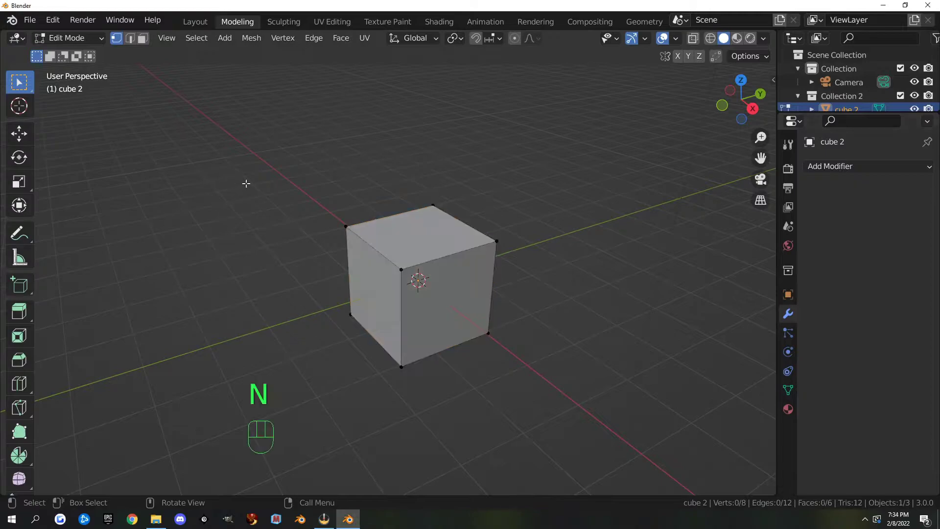
# Select corner vertices of the cube in vertex select mode
pyautogui.press('1')
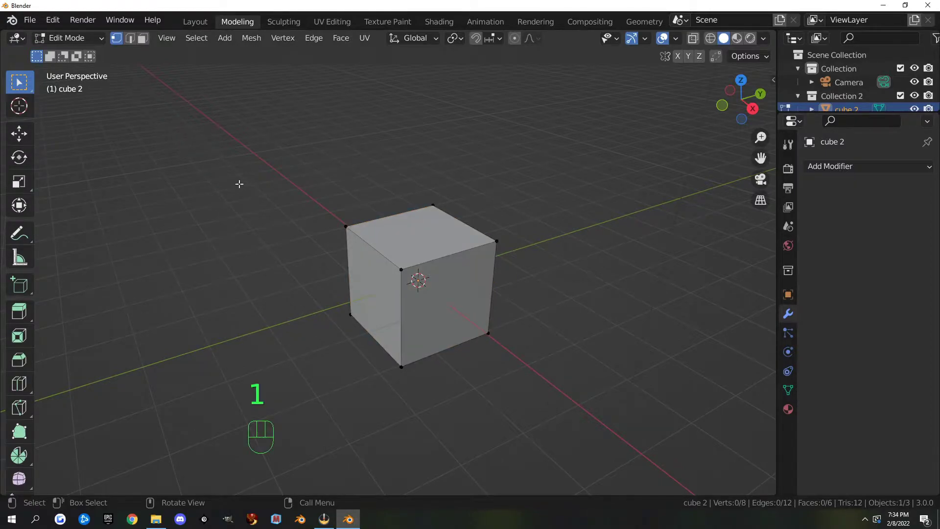
pyautogui.click(358, 238)
pyautogui.click(424, 278)
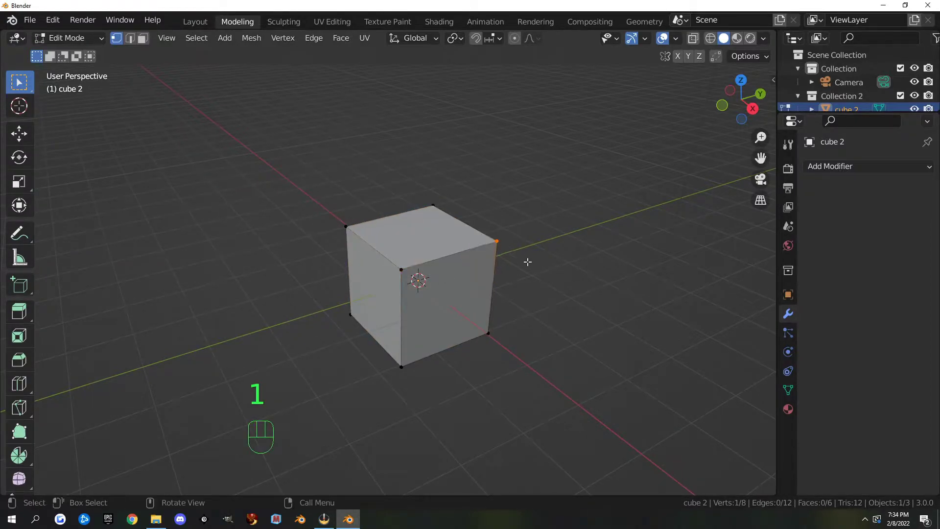
# Select several edges of the cube in edge select mode
pyautogui.press('2')
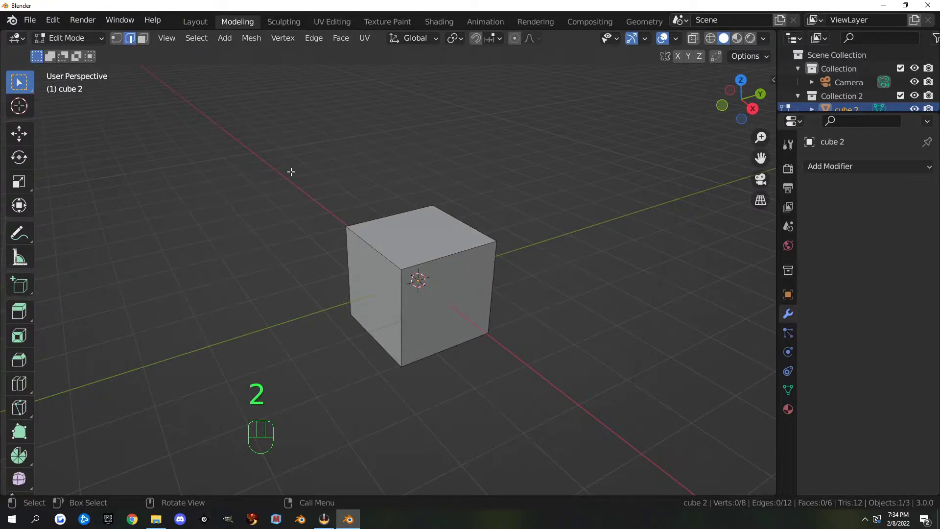
pyautogui.click(356, 242)
pyautogui.click(371, 235)
pyautogui.click(384, 212)
pyautogui.click(477, 212)
# Select faces in face select mode, ending on the top face with the Move tool active
pyautogui.press('3')
pyautogui.click(377, 275)
pyautogui.click(451, 302)
pyautogui.click(453, 307)
pyautogui.click(378, 300)
pyautogui.click(422, 250)
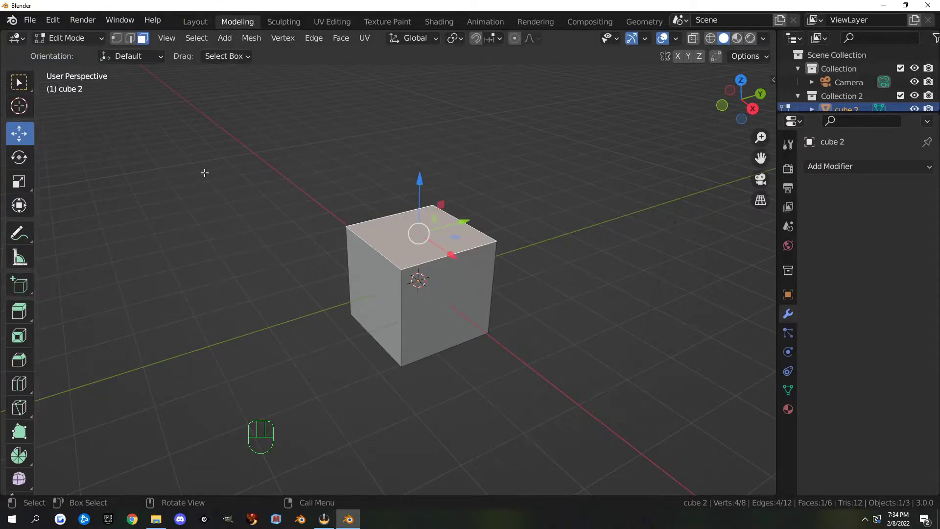
# Select the cube's right side face and push it outward with the move gizmo
pyautogui.click(447, 303)
pyautogui.click(371, 290)
pyautogui.click(414, 232)
pyautogui.click(449, 294)
pyautogui.moveTo(495, 287); pyautogui.dragTo(497, 268)
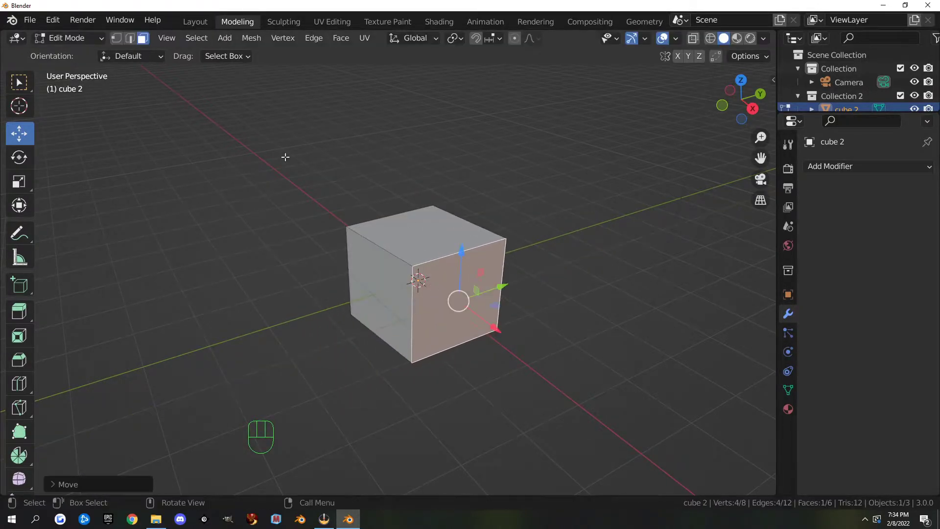
# Drag two of the cube's edges to new positions, distorting its shape
pyautogui.press('1')
pyautogui.click(411, 258)
pyautogui.moveTo(416, 214); pyautogui.dragTo(423, 196)
pyautogui.press('2')
pyautogui.click(378, 235)
pyautogui.moveTo(378, 188); pyautogui.dragTo(367, 189)
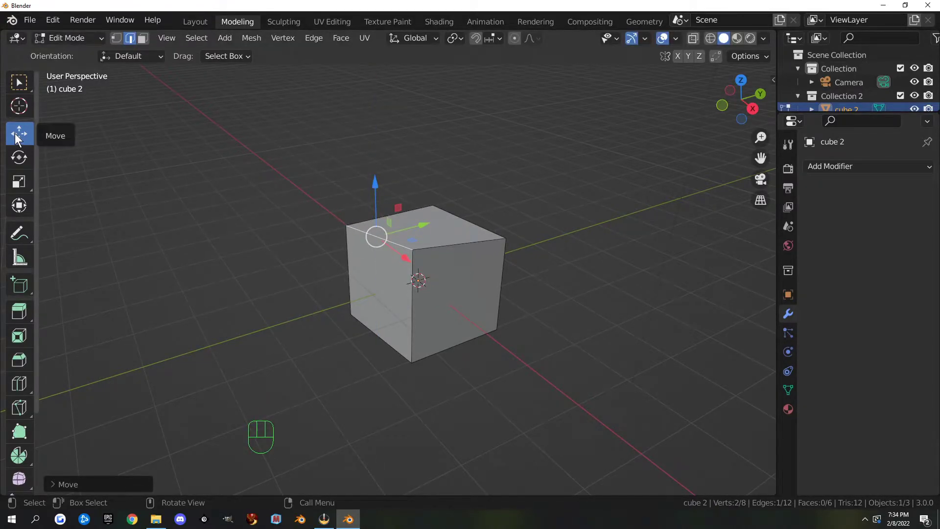
pyautogui.press('g')
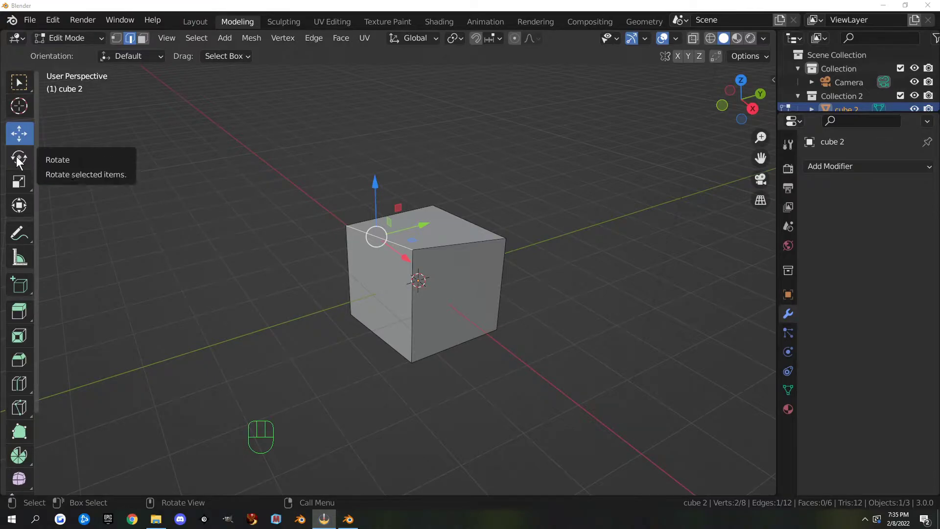
# Start rotating the cube's side face with the Rotate tool
pyautogui.click(21, 164)
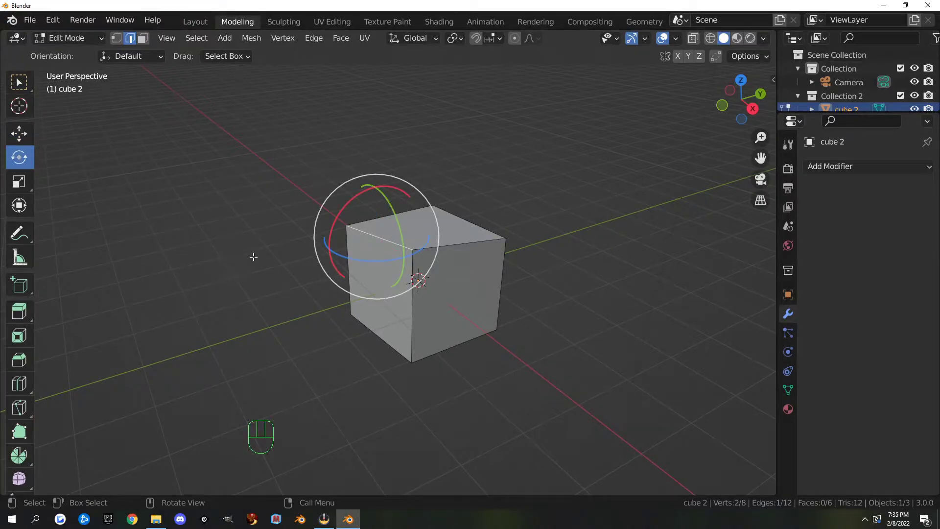
pyautogui.press('r')
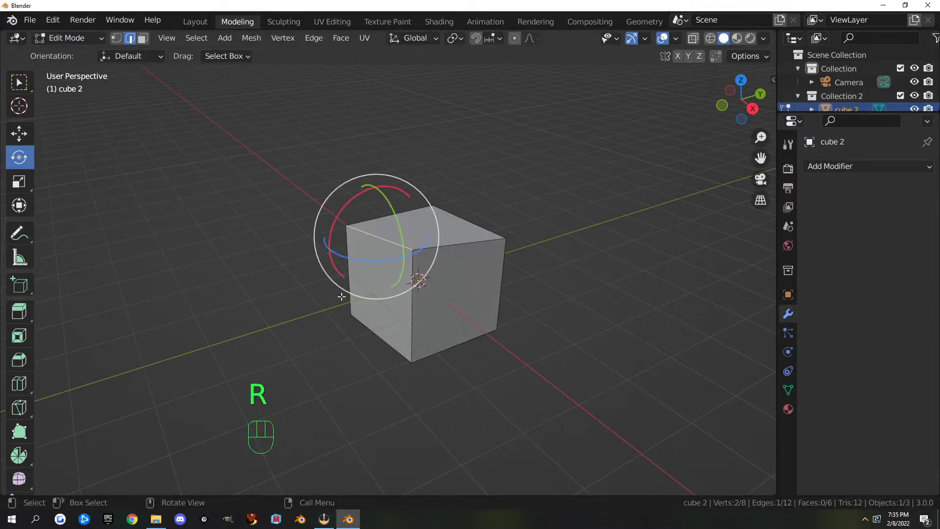
pyautogui.click(149, 45)
pyautogui.click(463, 307)
pyautogui.press('r')
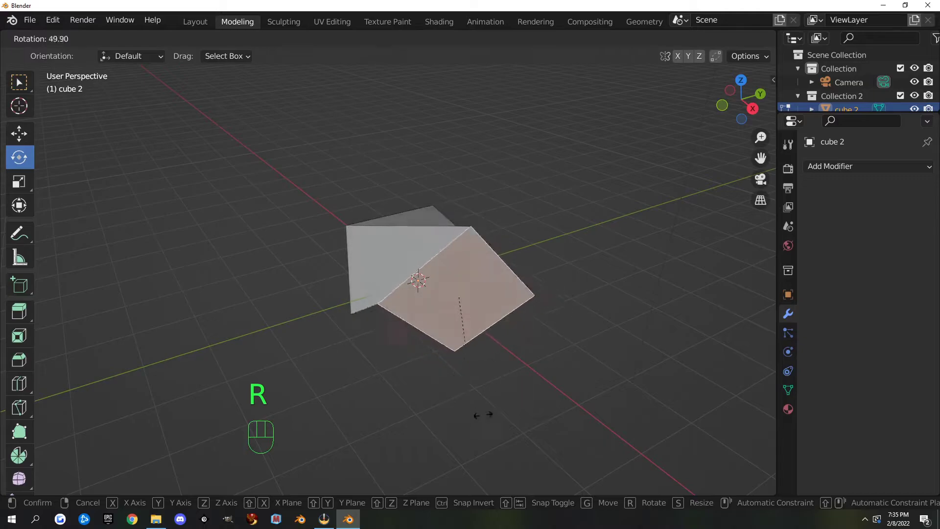
# Cancel the rotation and switch to the Scale tool for that face
pyautogui.click(120, 47)
pyautogui.click(350, 222)
pyautogui.press('r')
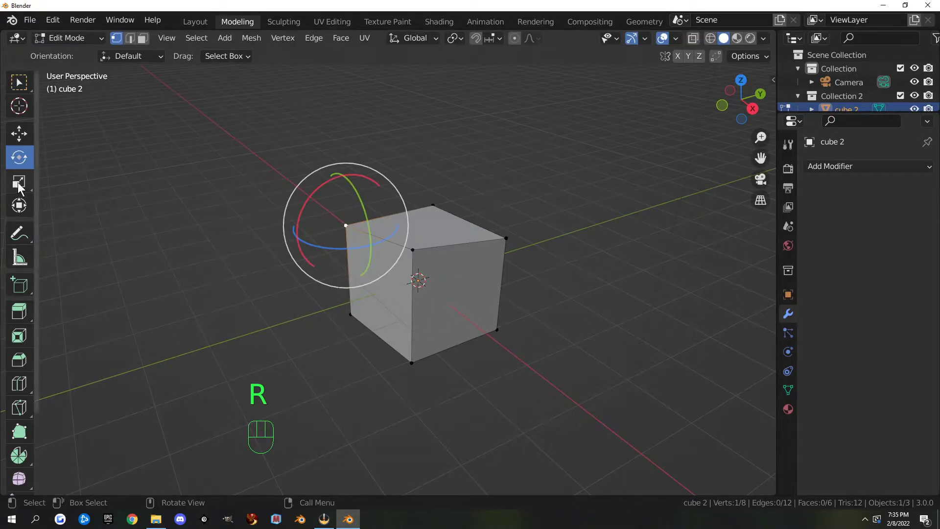
pyautogui.click(22, 187)
pyautogui.click(476, 292)
# Scale the selected side face to about 0.82 along global Y, then switch to the Transform tool
pyautogui.press('3')
pyautogui.click(465, 298)
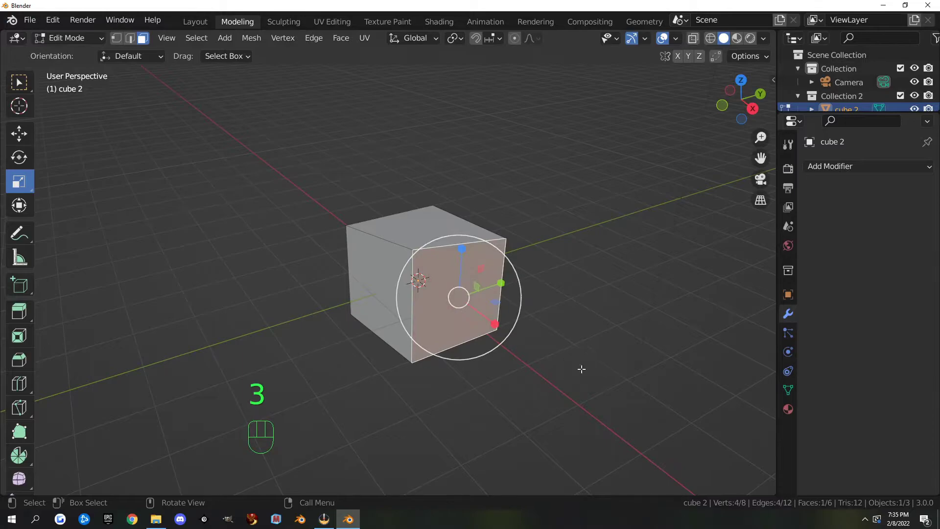
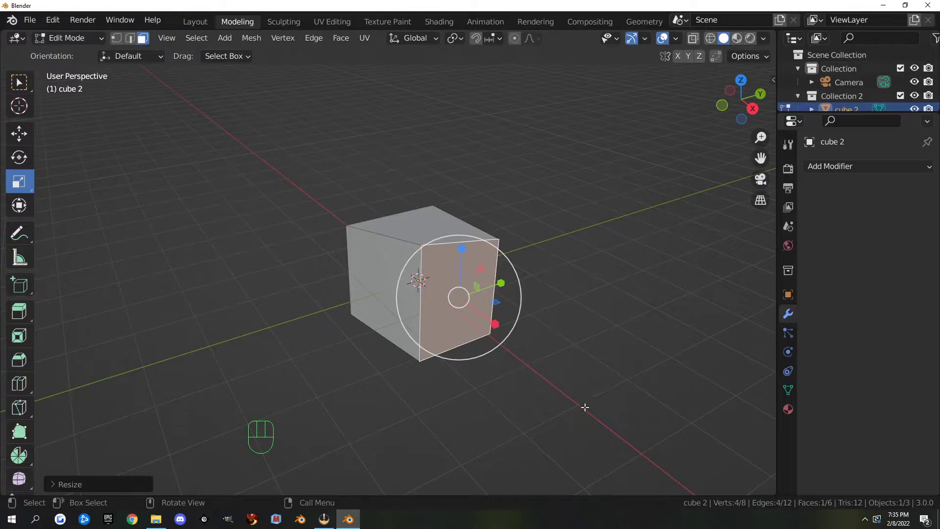
pyautogui.press('s')
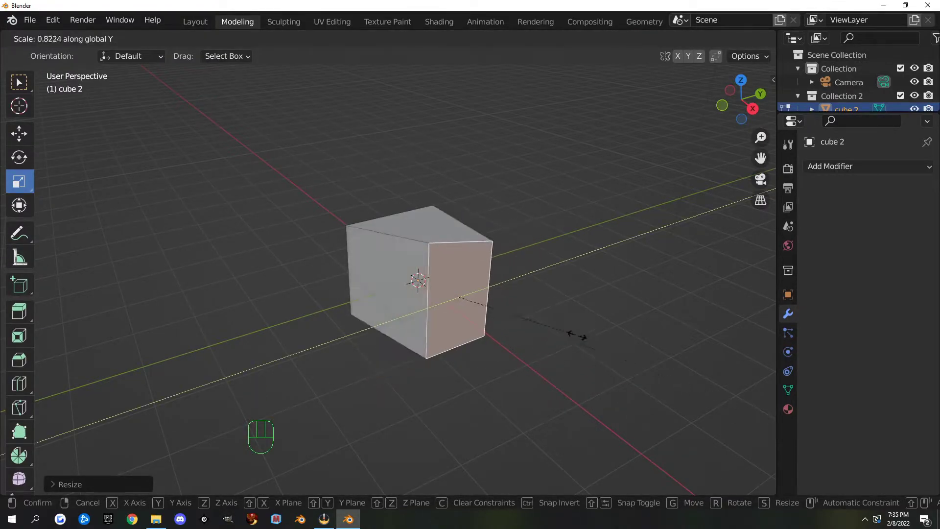
pyautogui.press('s')
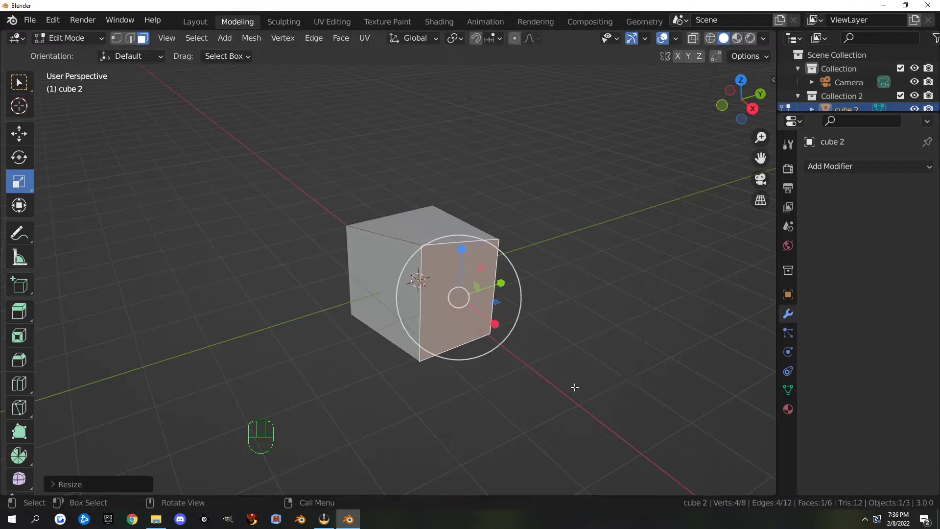
pyautogui.click(25, 209)
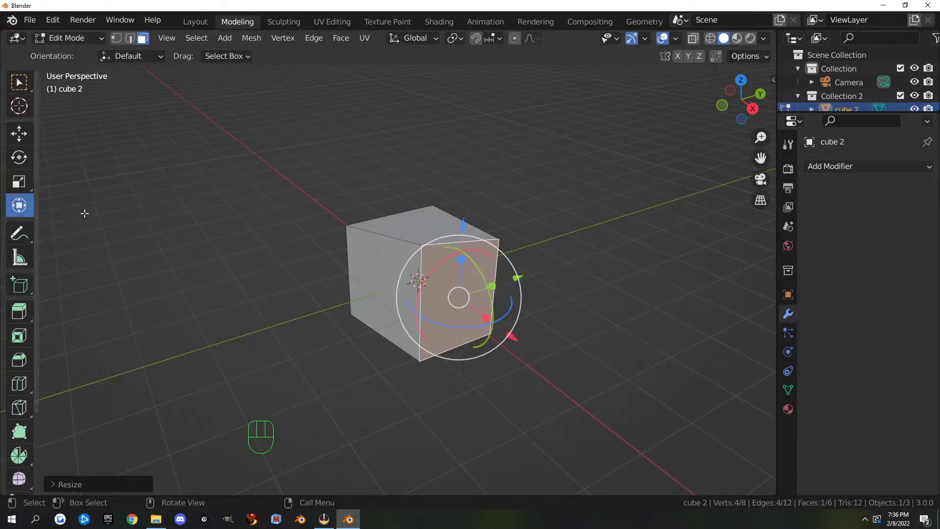
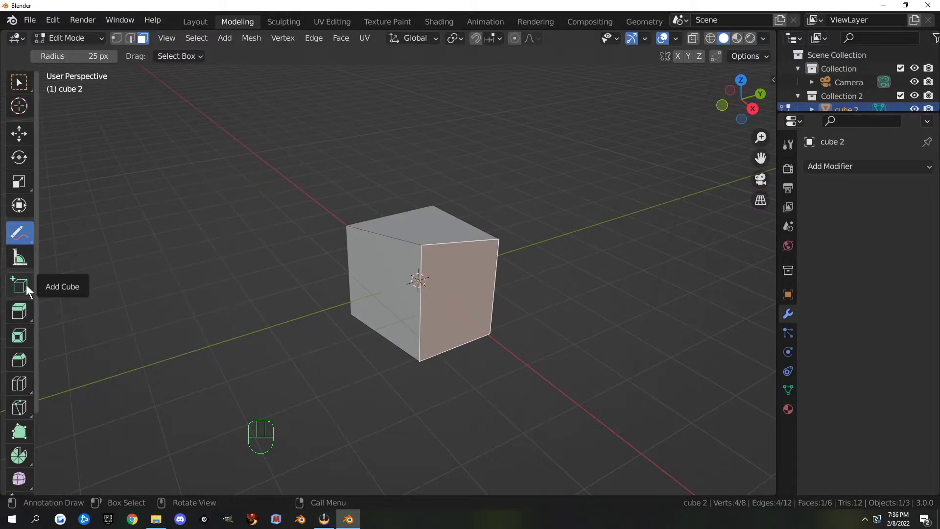
# Scroll the toolbar down to reach the Add Cube tool
pyautogui.moveTo(24, 291); pyautogui.dragTo(19, 292)
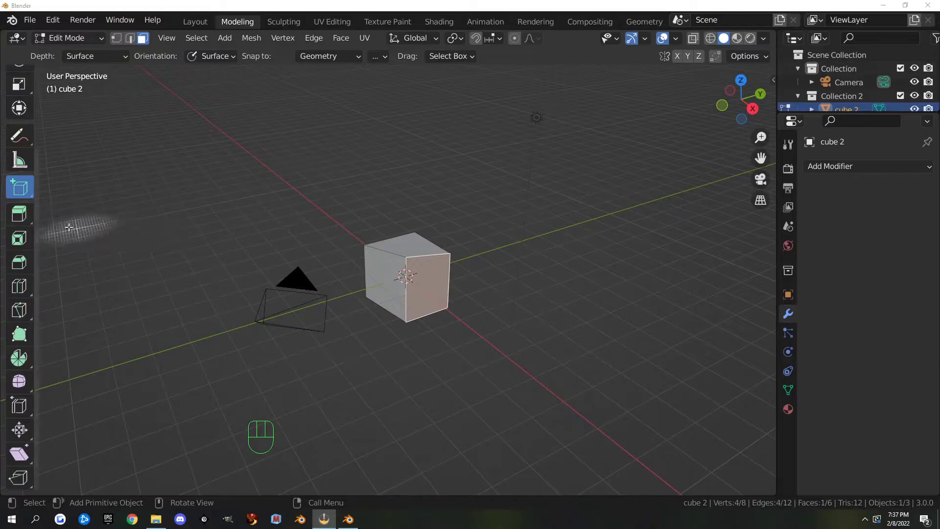
# Extrude the side face outward twice into a long block, then undo back to the plain cube
pyautogui.click(26, 218)
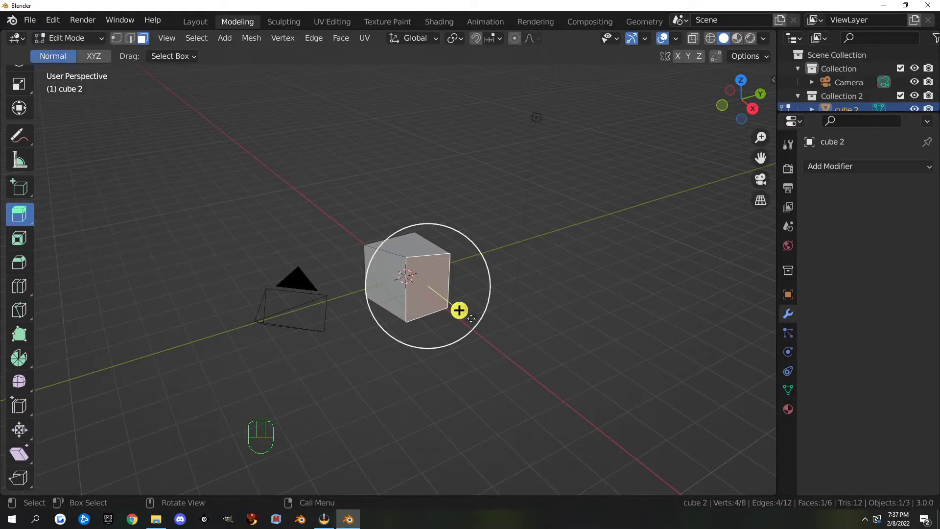
pyautogui.press('e')
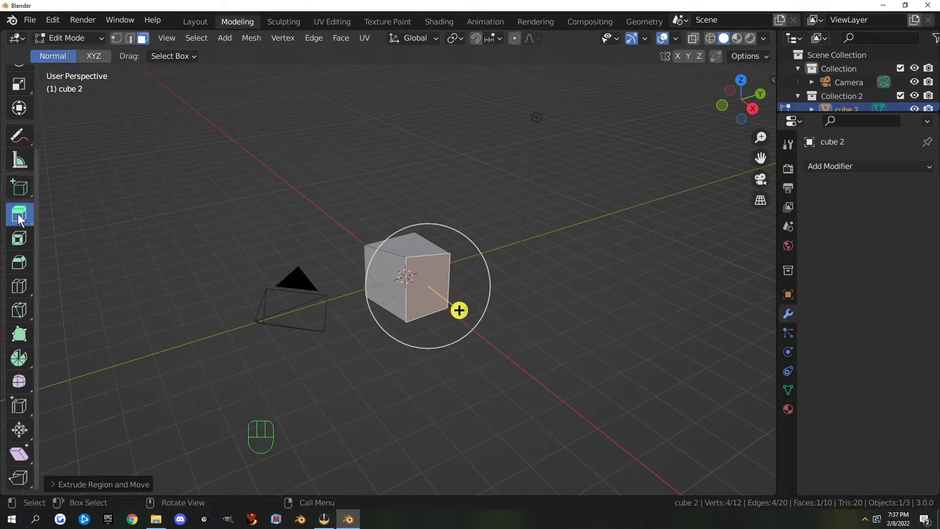
pyautogui.moveTo(23, 218); pyautogui.dragTo(218, 206)
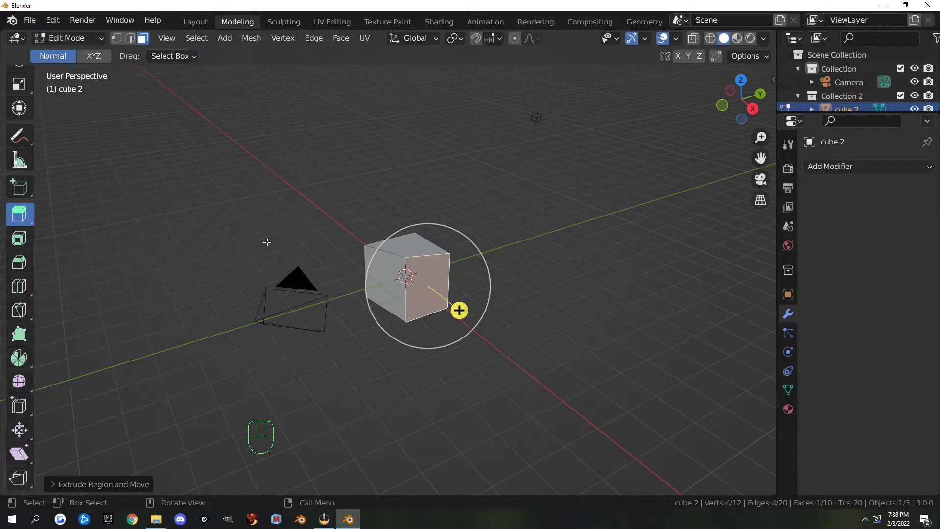
pyautogui.press('alt+e')
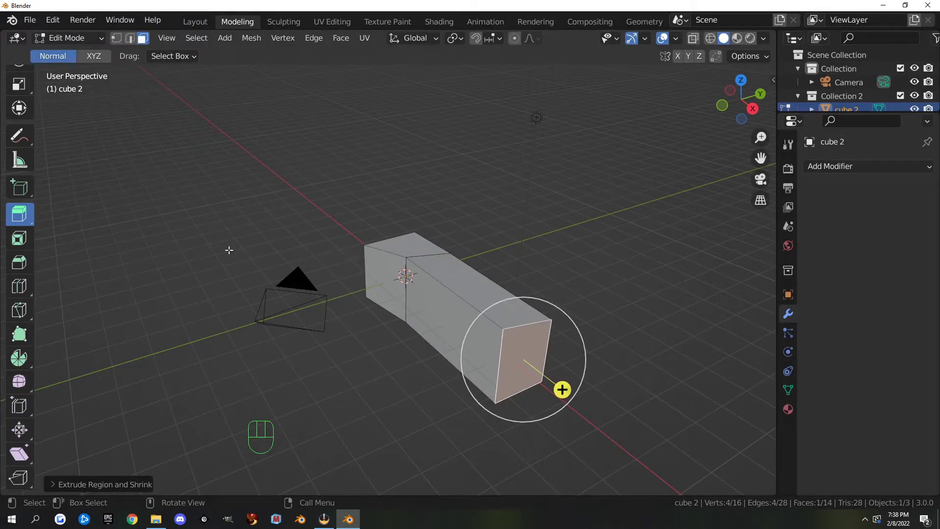
pyautogui.press('ctrl+z')
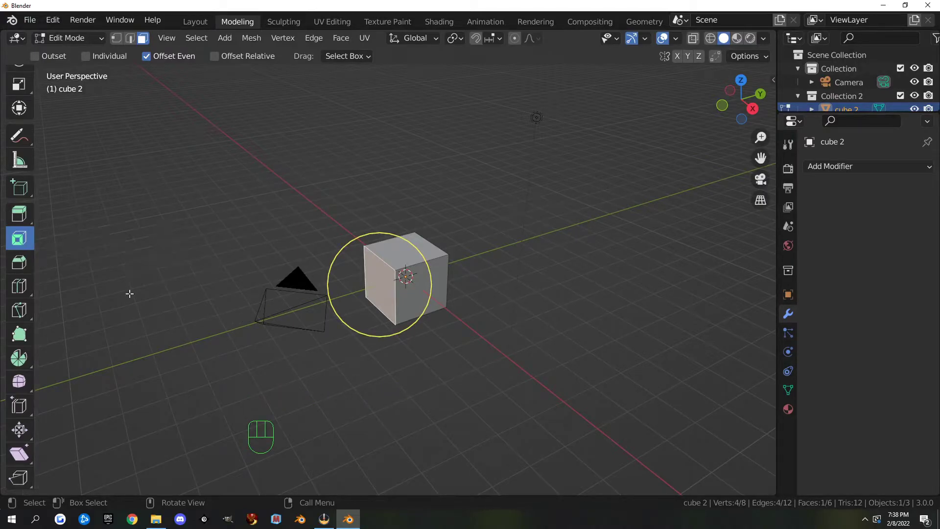
# Inset the top face, then add a side face and inset the selection again
pyautogui.click(419, 234)
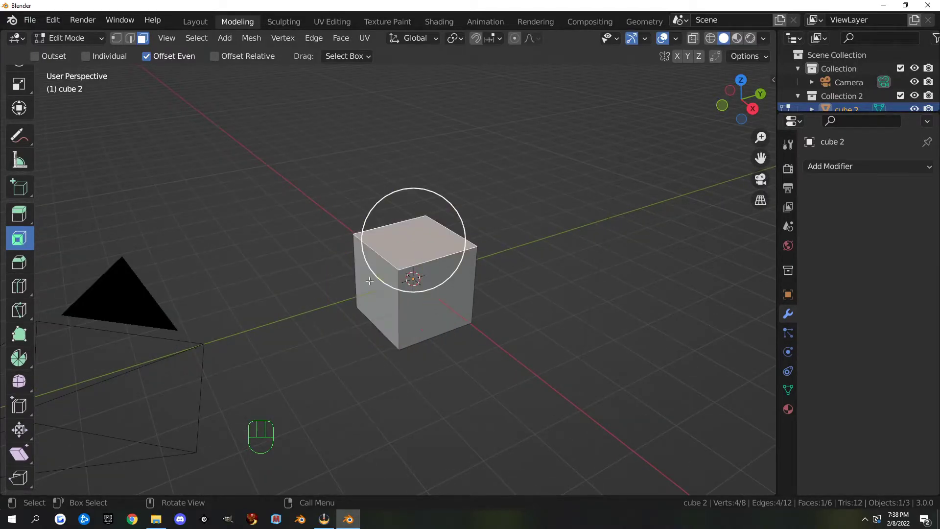
pyautogui.press('i')
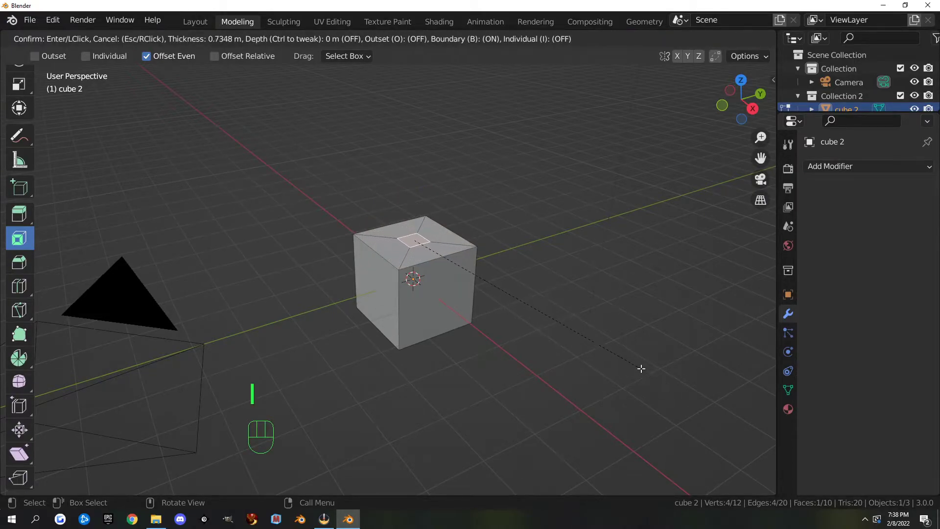
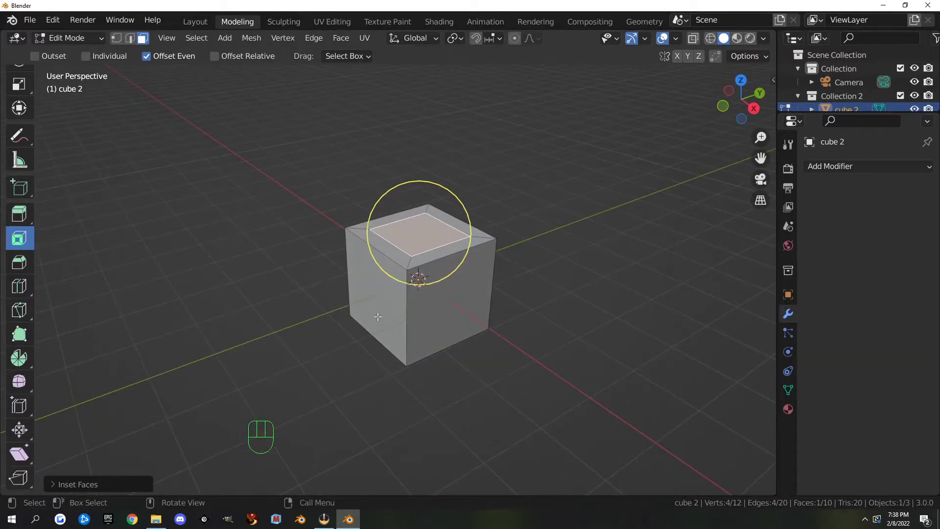
pyautogui.click(484, 309)
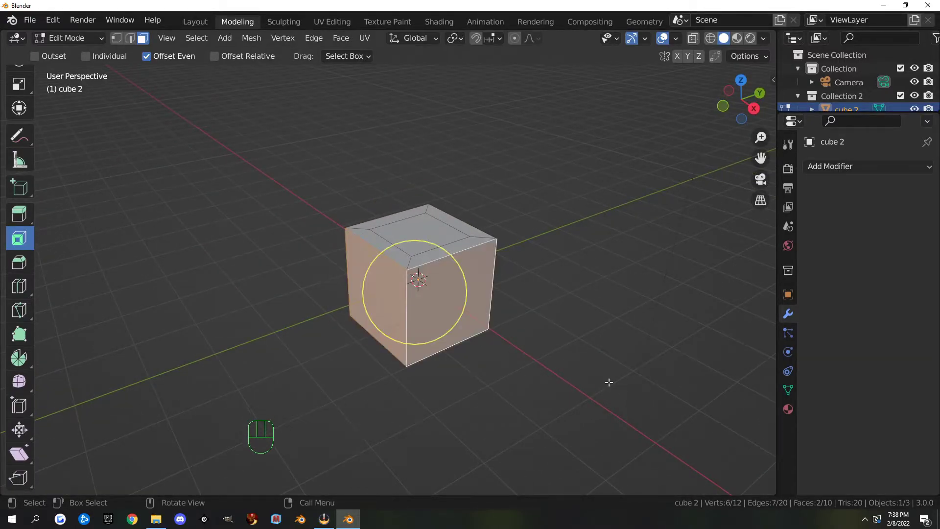
pyautogui.press('i')
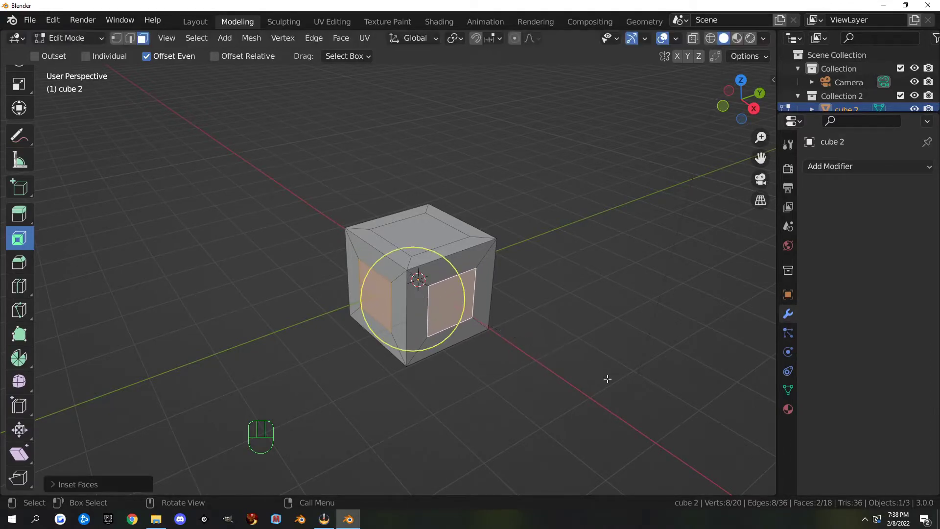
pyautogui.click(23, 341)
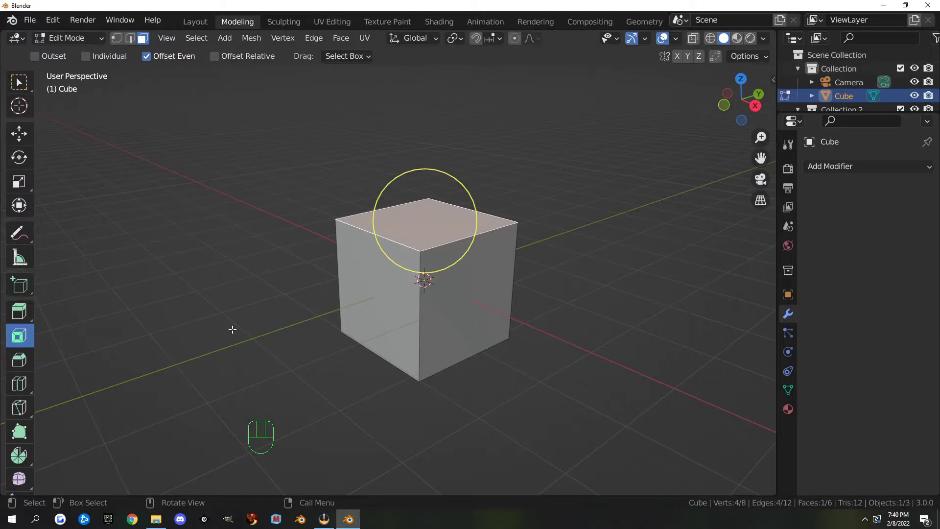
pyautogui.click(19, 362)
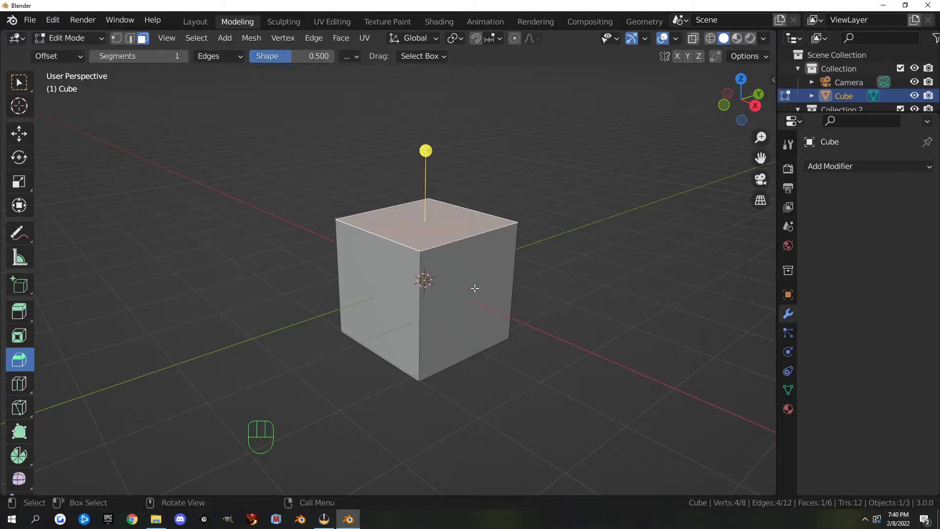
pyautogui.press('ctrl+b')
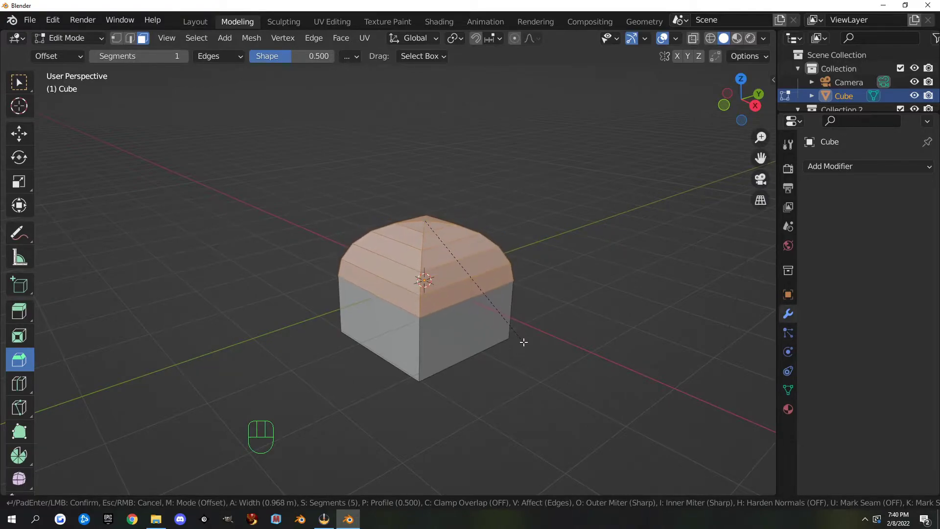
pyautogui.moveTo(549, 364); pyautogui.dragTo(556, 279)
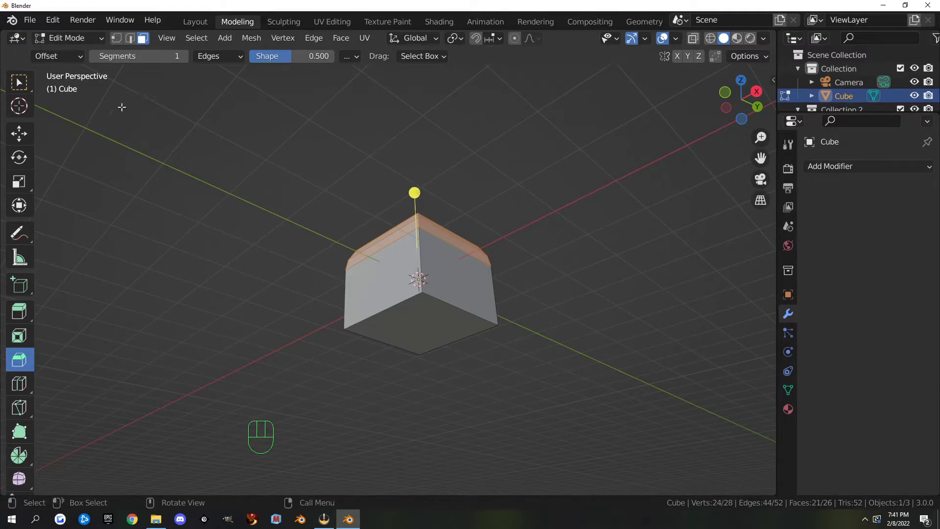
pyautogui.press('1')
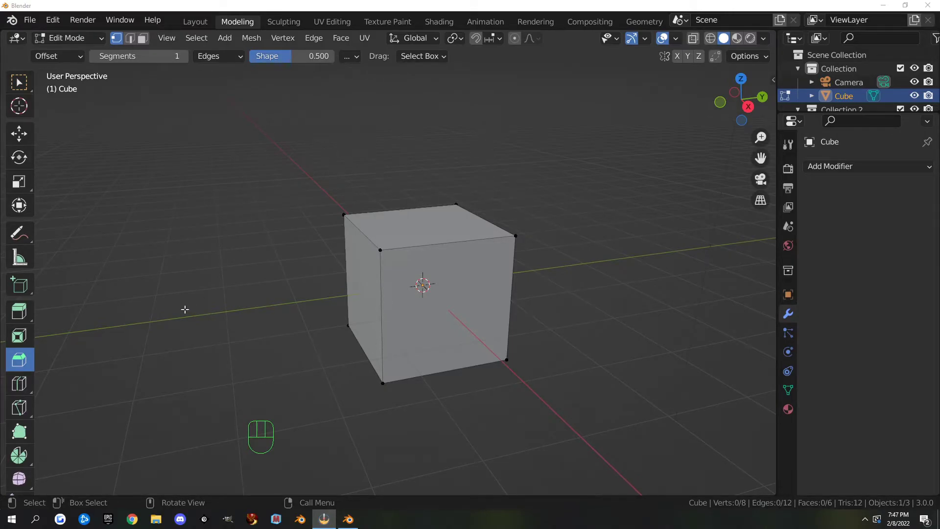
# Start a loop cut (Ctrl+R) to add edge loops across the cube
pyautogui.moveTo(208, 315); pyautogui.dragTo(234, 316)
pyautogui.press('ctrl+r')
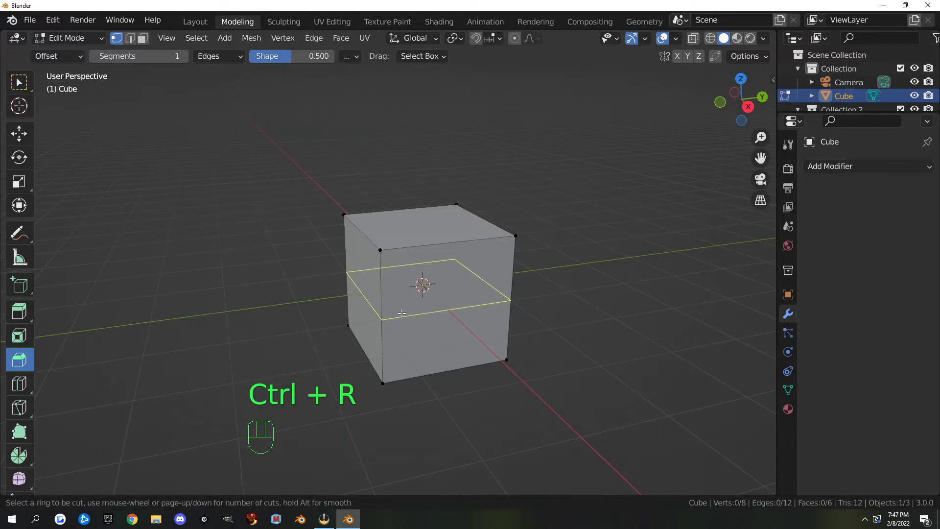
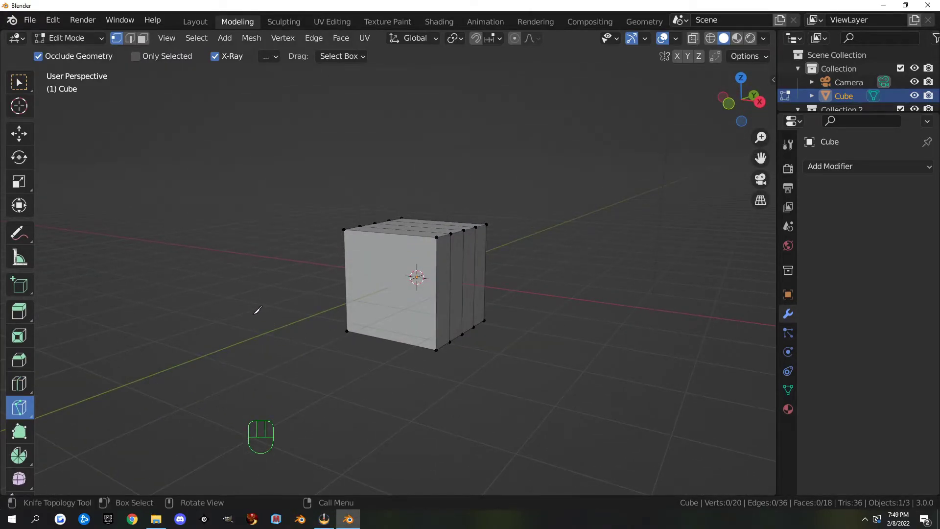
# Start the Knife tool to cut new edges into the front face
pyautogui.press('k')
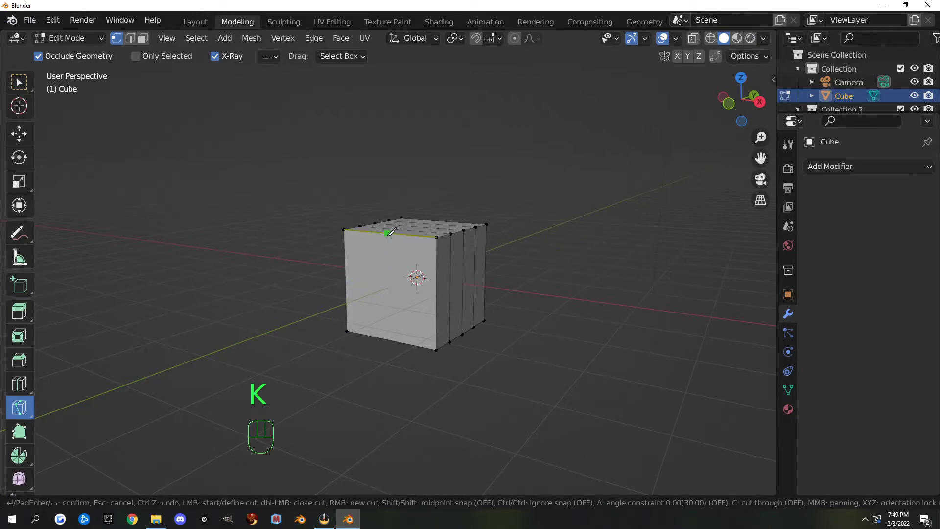
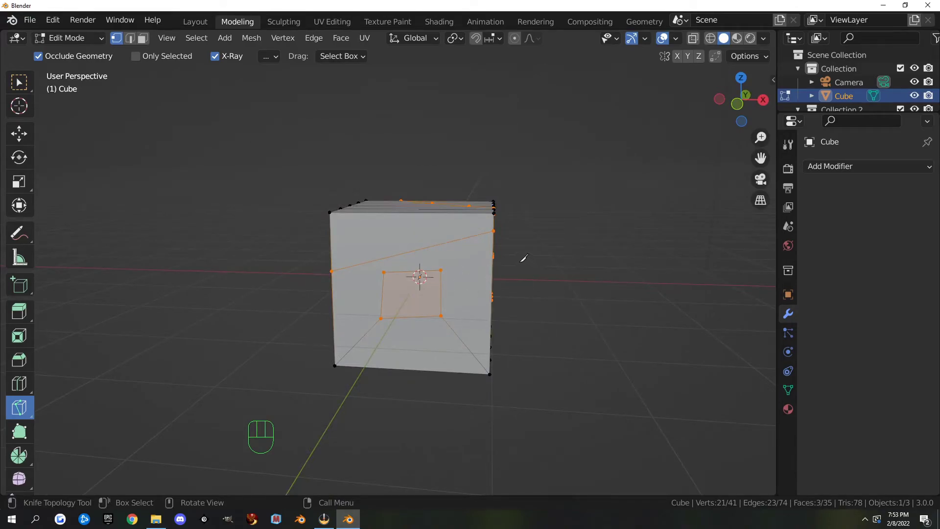
# Confirm the knife cuts on the front face
pyautogui.press('k')
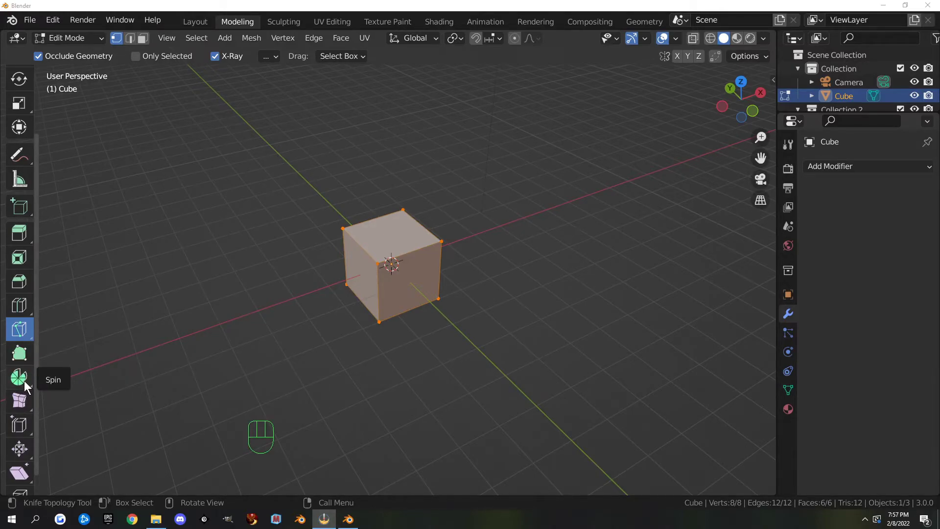
pyautogui.click(24, 380)
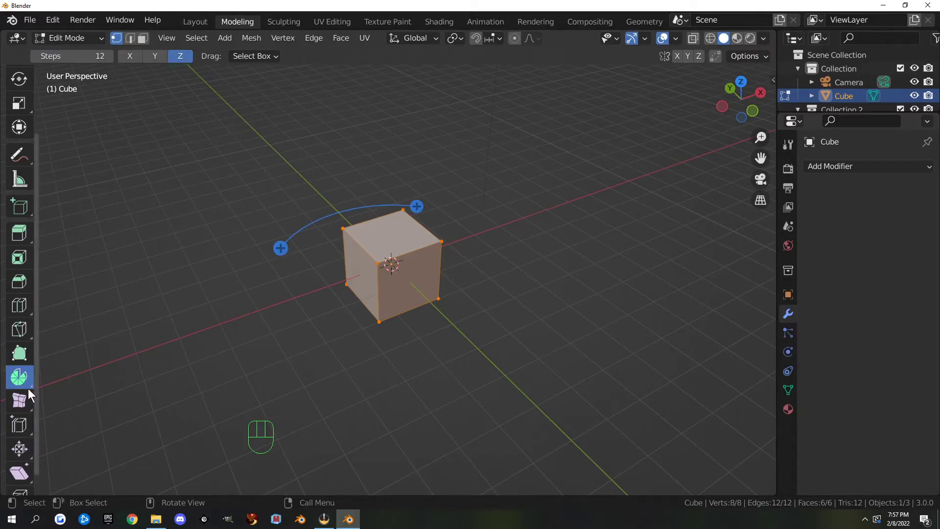
pyautogui.moveTo(319, 398); pyautogui.dragTo(285, 400)
pyautogui.moveTo(337, 282); pyautogui.dragTo(312, 349)
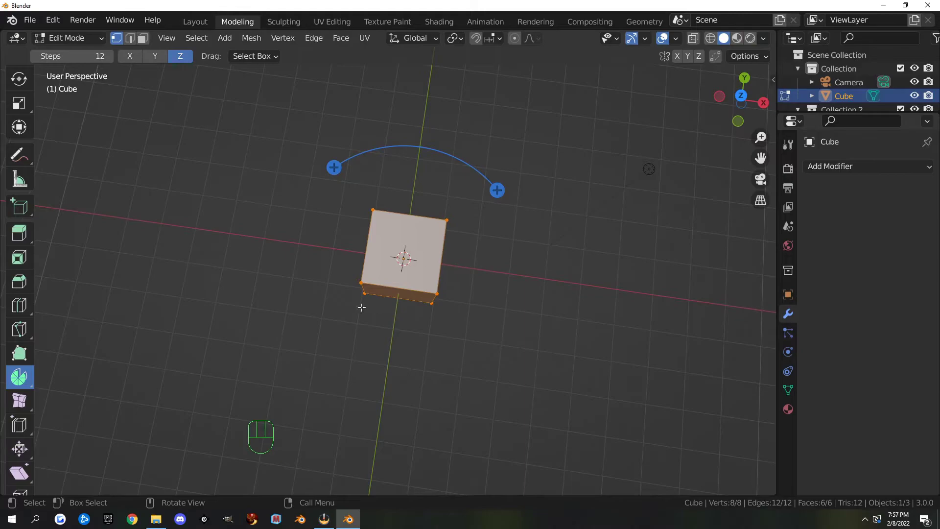
pyautogui.moveTo(420, 343); pyautogui.dragTo(302, 265)
pyautogui.press('g')
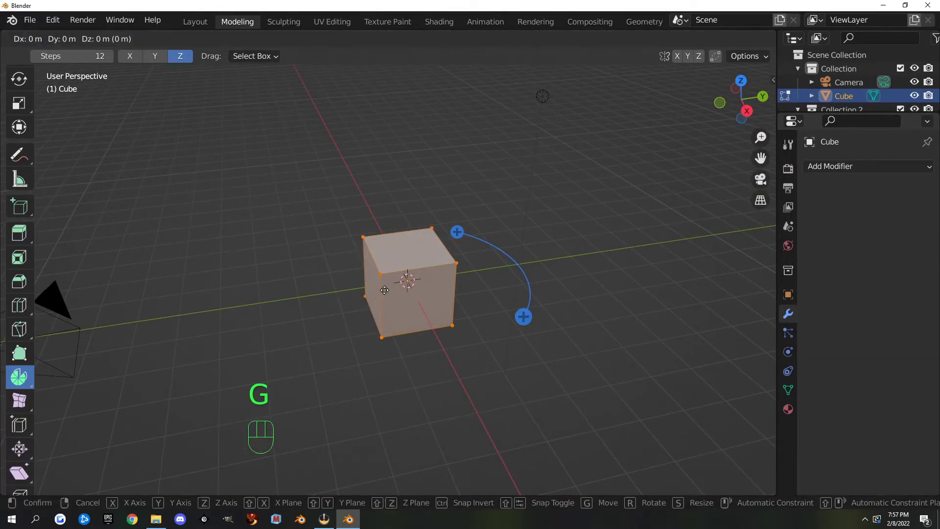
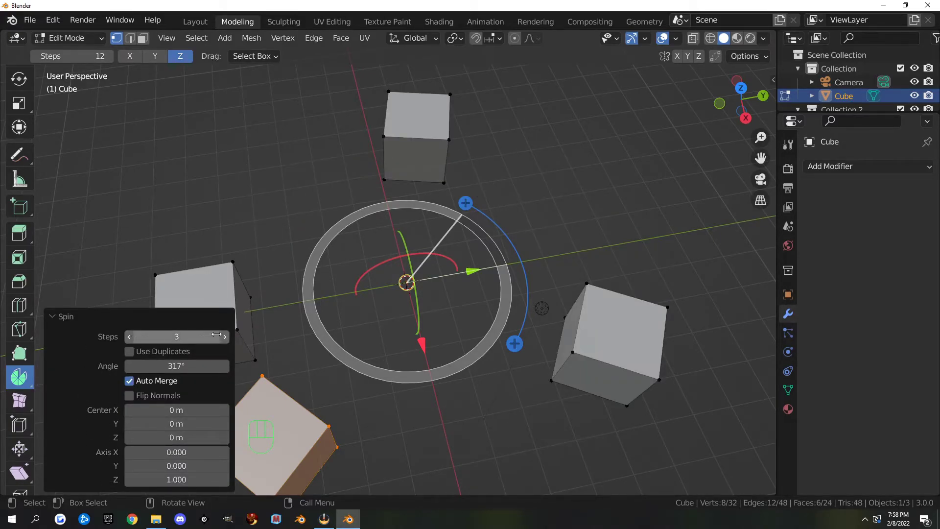
pyautogui.click(230, 341)
pyautogui.doubleClick(230, 341)
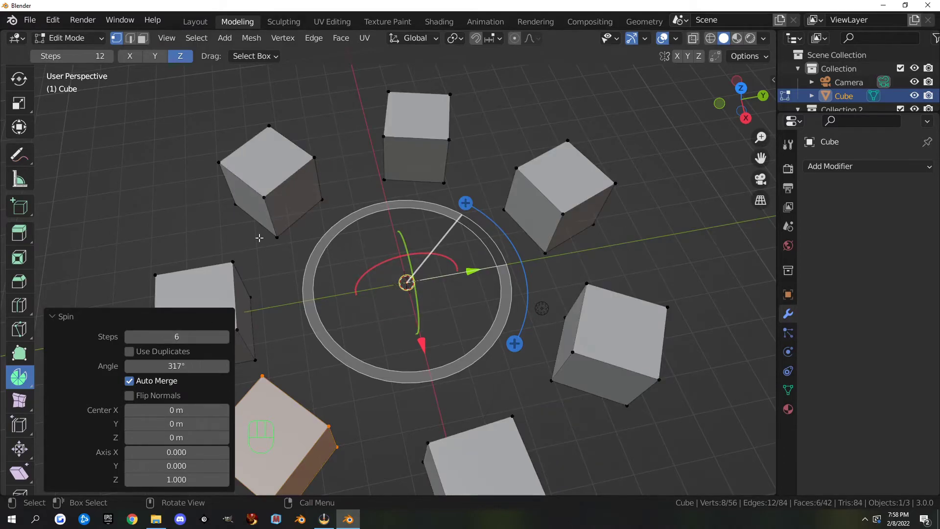
pyautogui.moveTo(409, 432); pyautogui.dragTo(407, 384)
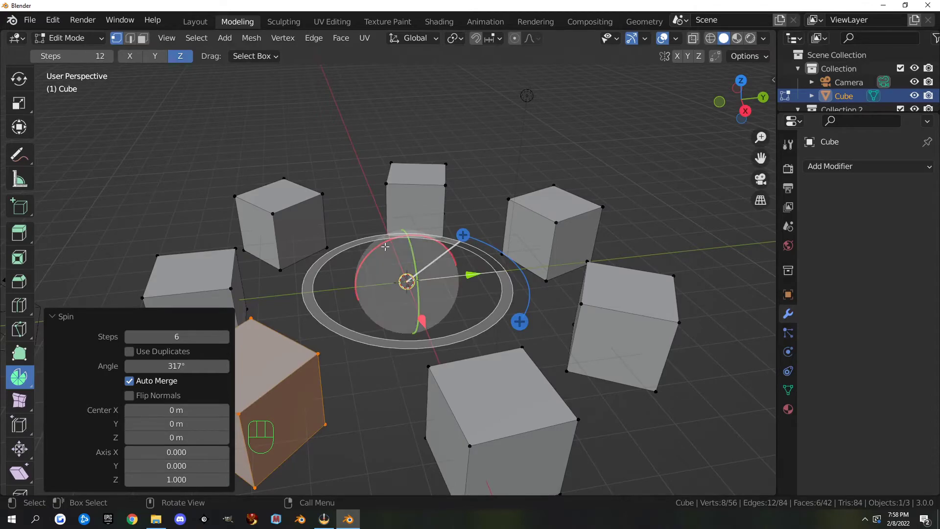
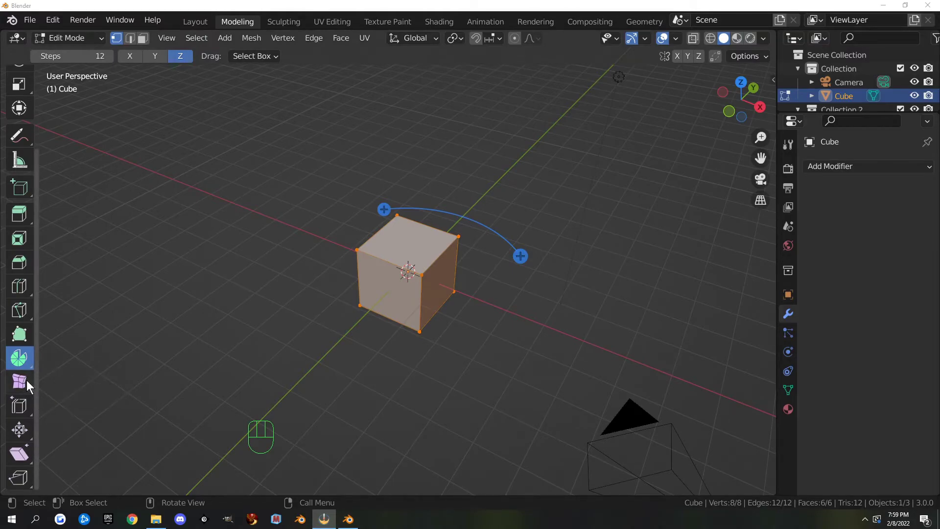
# Smooth the cube's vertices at factor 0.5 and repeat it with Shift+R to round it further
pyautogui.moveTo(28, 386); pyautogui.dragTo(89, 381)
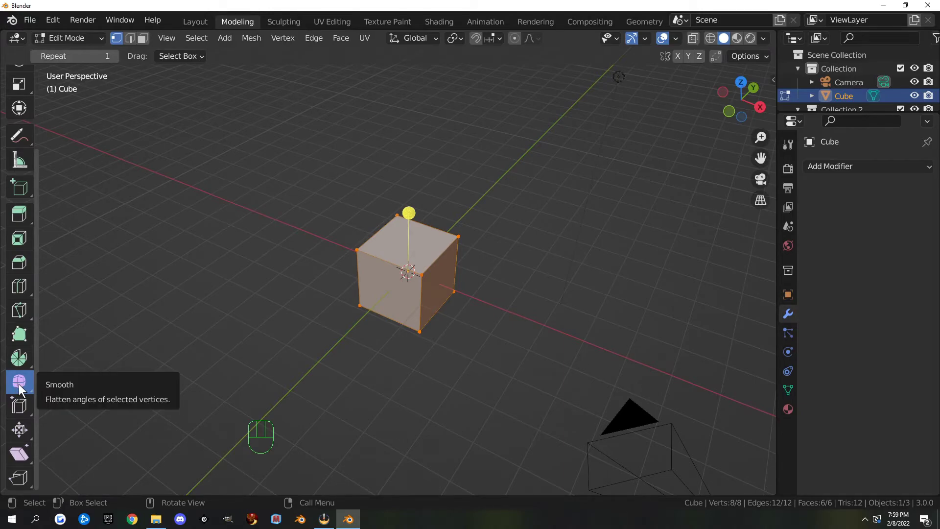
pyautogui.moveTo(463, 342); pyautogui.dragTo(676, 319)
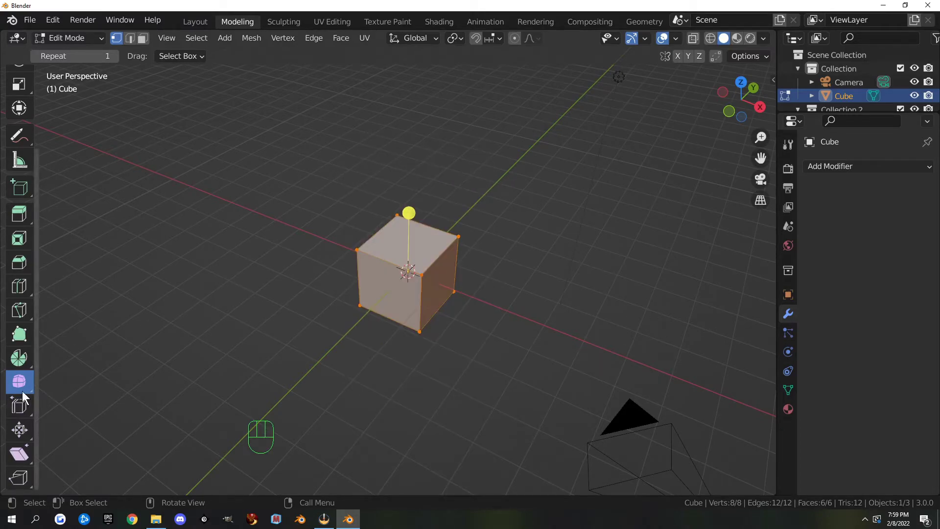
pyautogui.moveTo(386, 310); pyautogui.dragTo(428, 294)
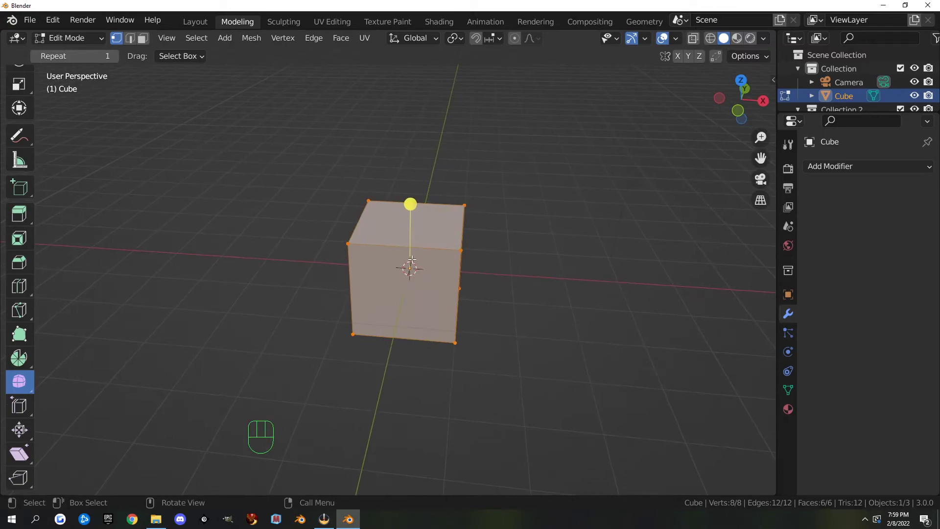
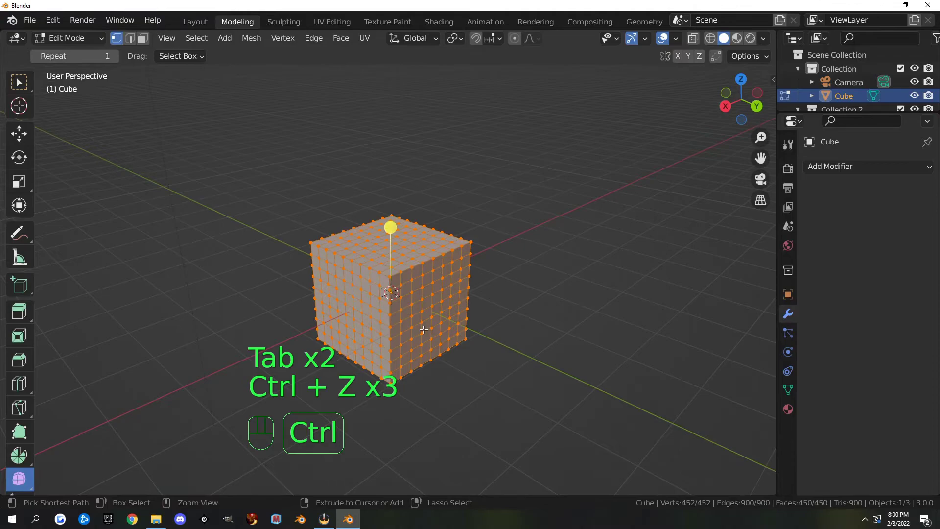
pyautogui.moveTo(550, 223); pyautogui.dragTo(503, 366)
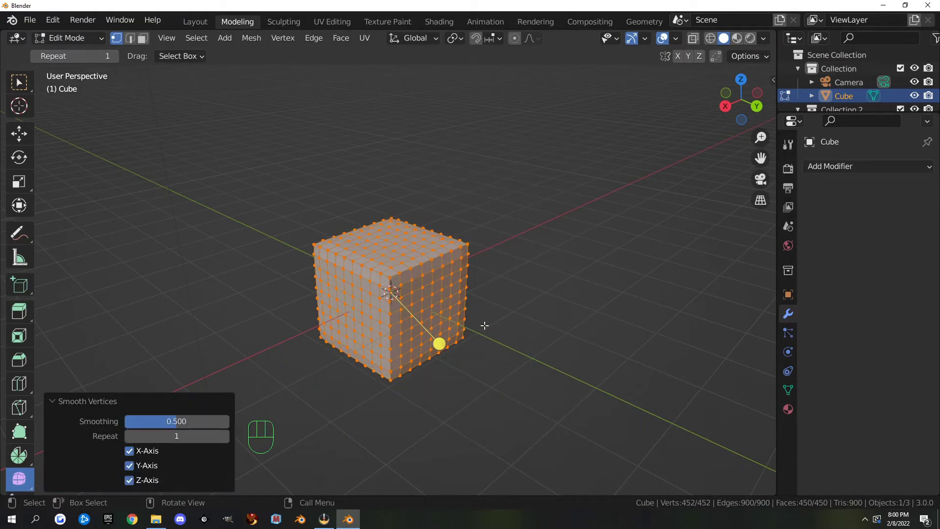
pyautogui.press('shift+r')
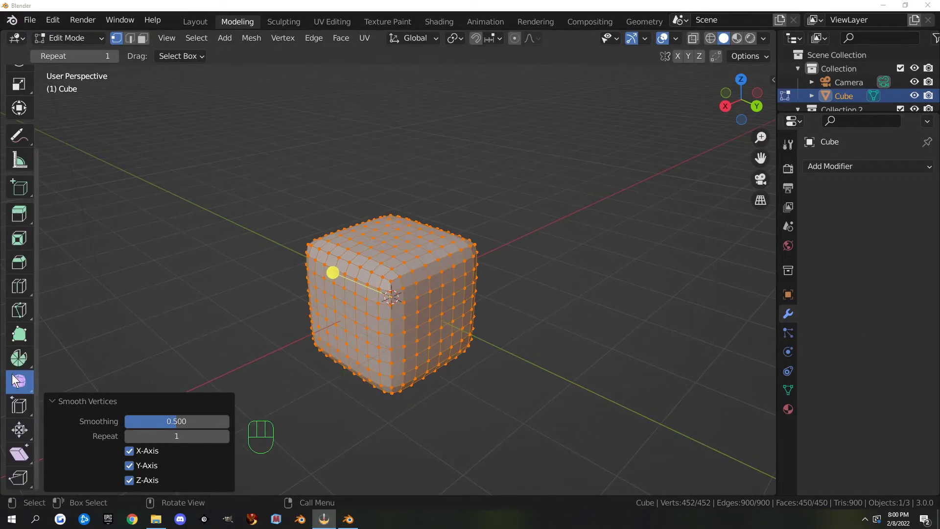
# Slide a vertical vertex loop across the cube's front face with the Edge Slide tool
pyautogui.click(62, 405)
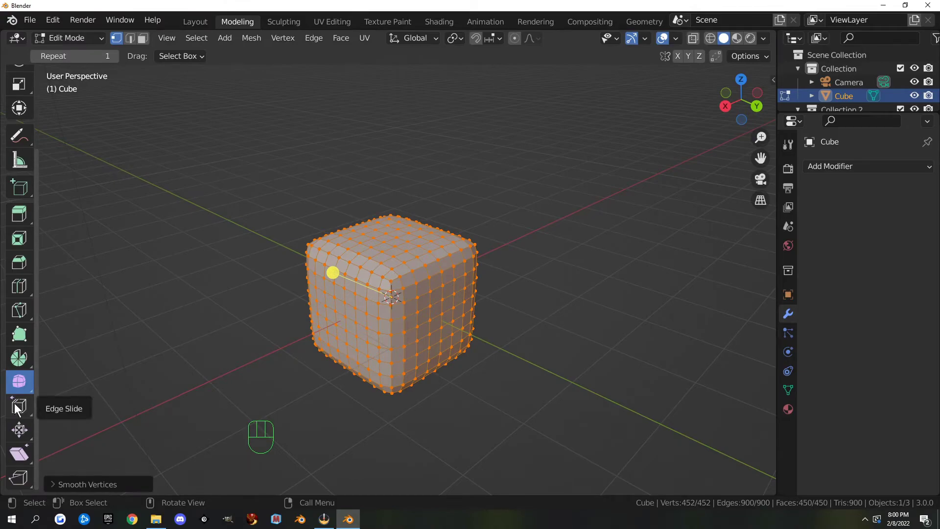
pyautogui.moveTo(368, 409); pyautogui.dragTo(311, 388)
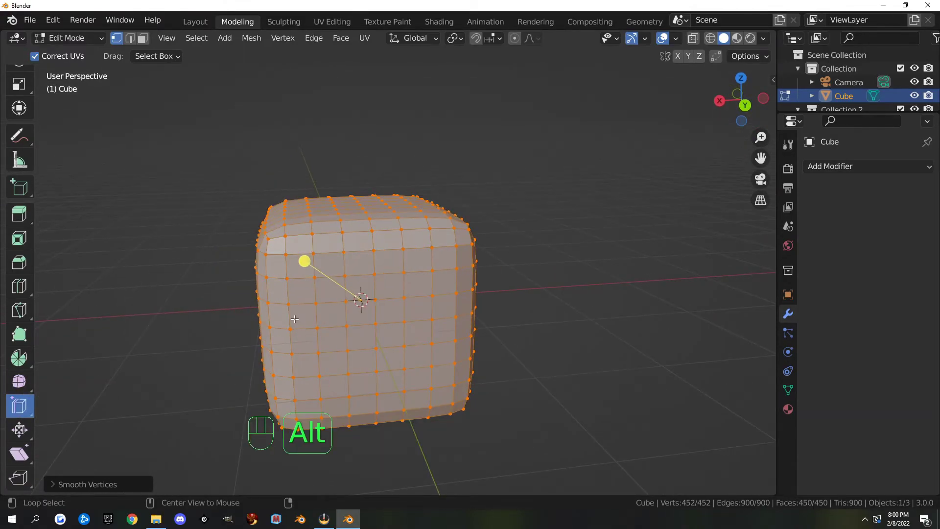
pyautogui.click(294, 312)
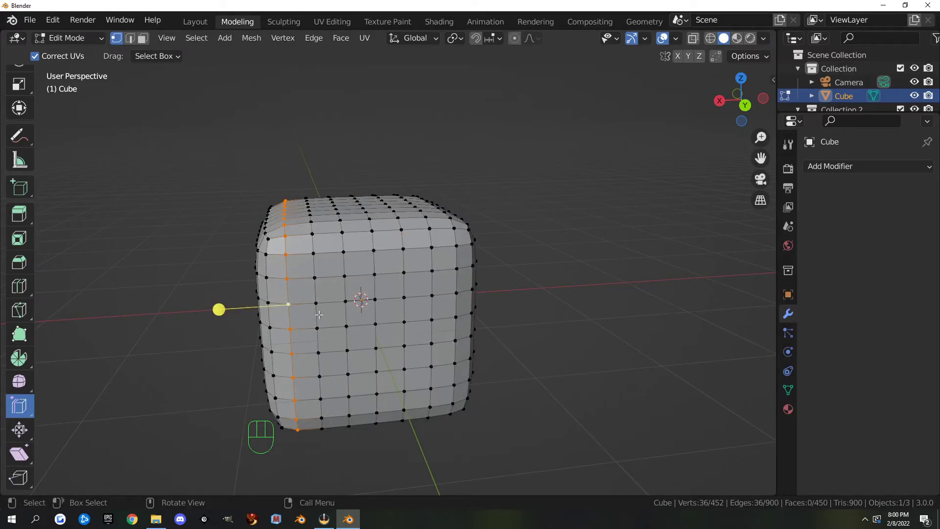
pyautogui.press('g')
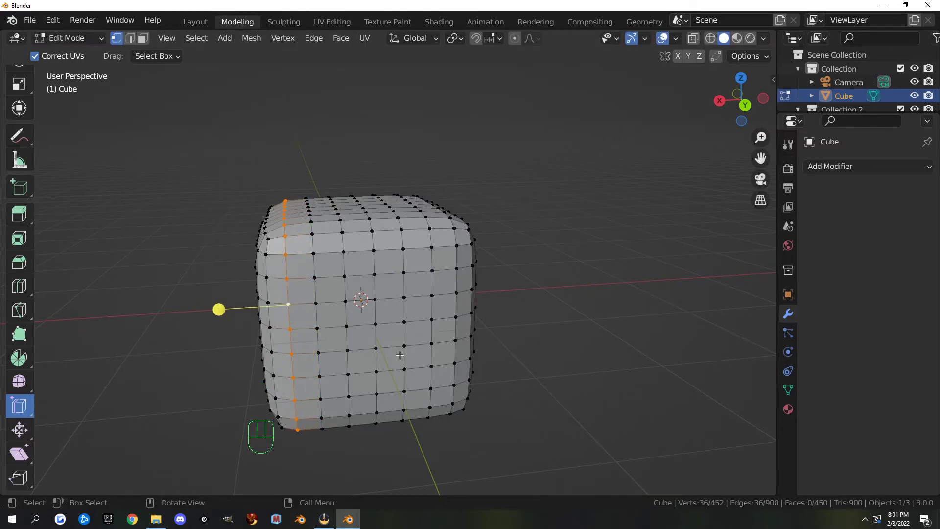
pyautogui.press('shift+v')
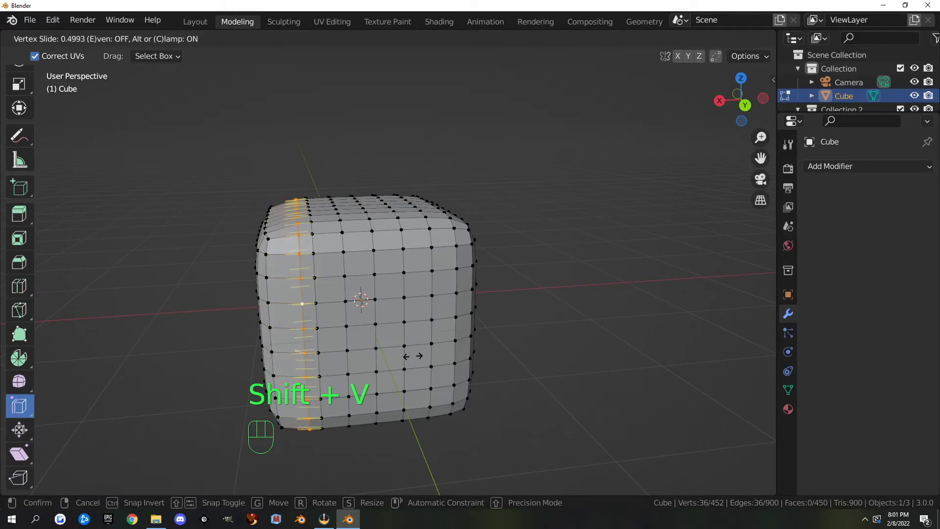
pyautogui.click(28, 411)
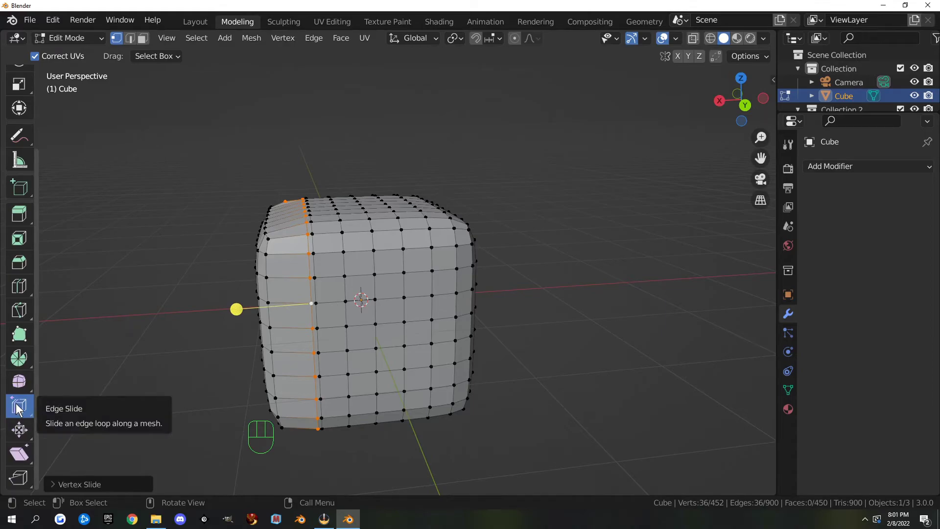
# Vertex-slide a single front-face vertex along a neighbouring edge to a new spot
pyautogui.click(21, 408)
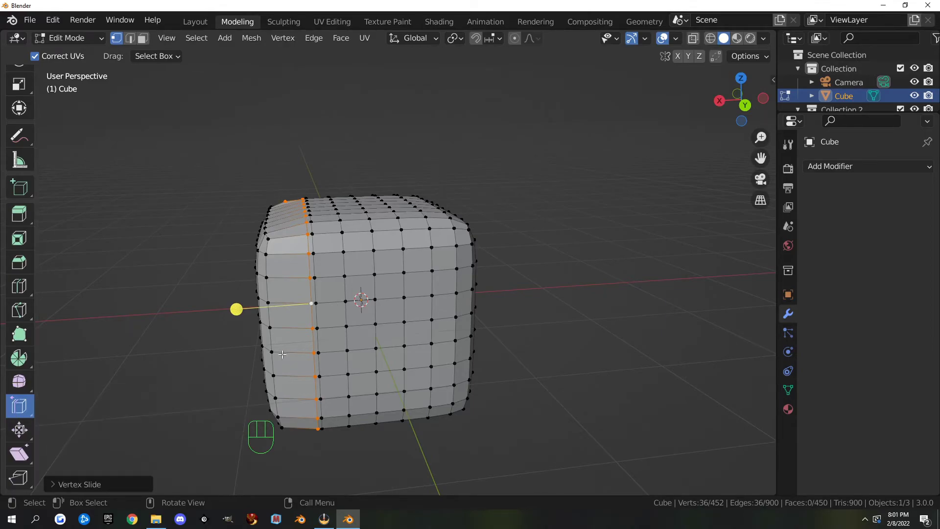
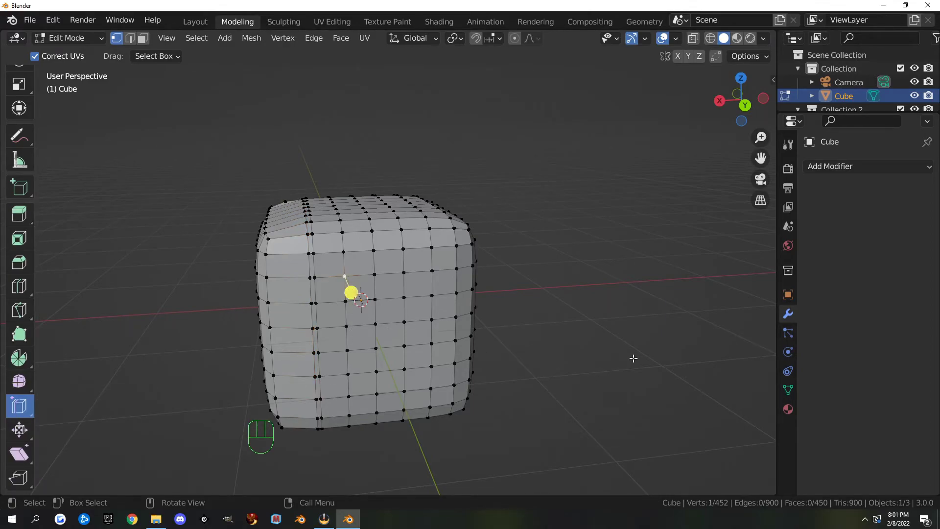
pyautogui.press('g')
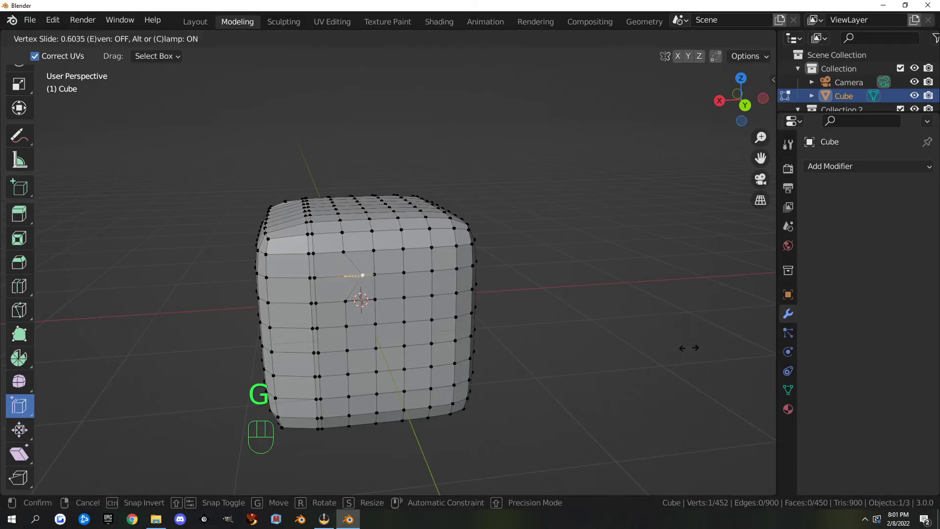
pyautogui.press('g')
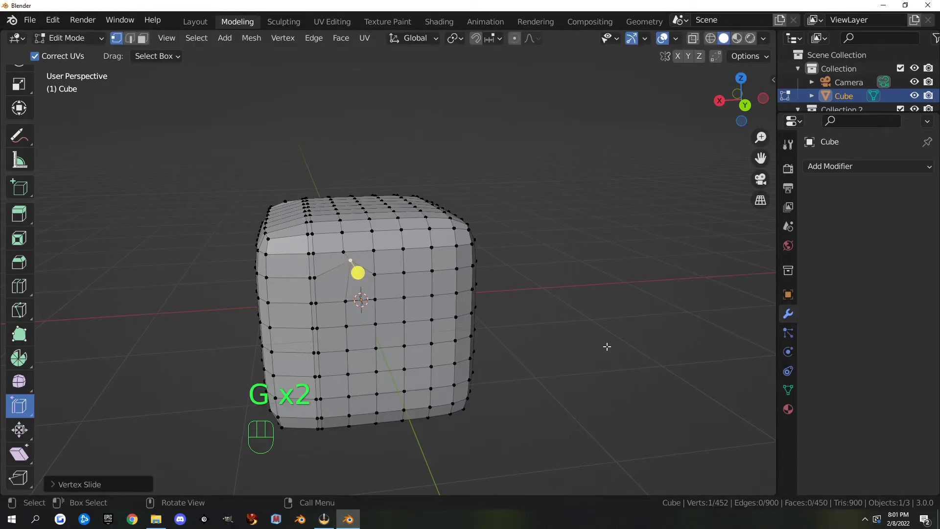
pyautogui.press('g')
pyautogui.press('g')
pyautogui.press('g')
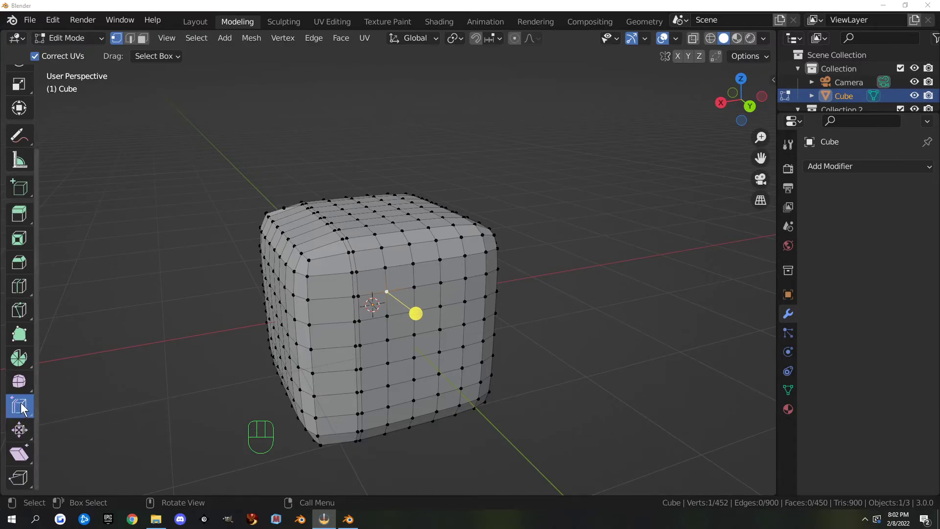
# Select a ring of faces running over the cube in face select mode
pyautogui.moveTo(441, 457); pyautogui.dragTo(417, 444)
pyautogui.press('3')
pyautogui.click(390, 308)
pyautogui.moveTo(502, 338); pyautogui.dragTo(524, 347)
# Trial shrink/fatten and scale the face ring outward, then undo to keep it flat
pyautogui.press('alt+s')
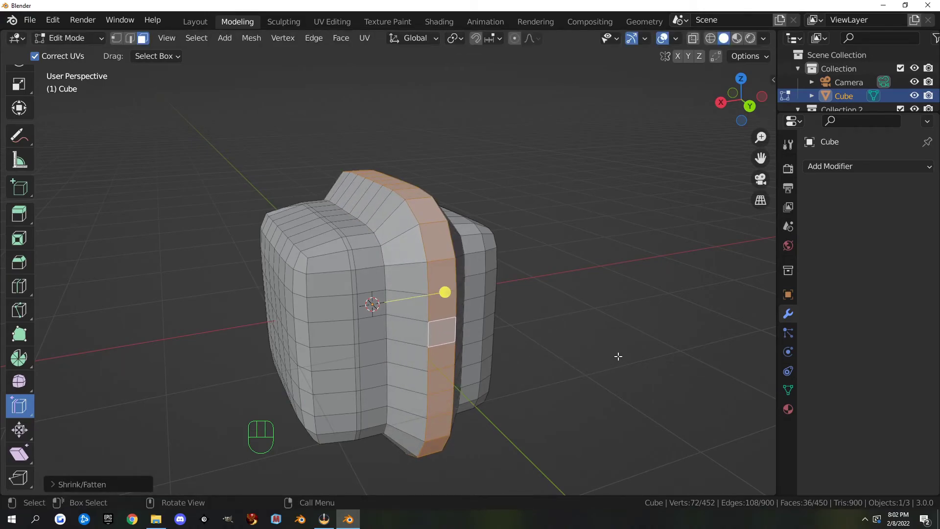
pyautogui.press('ctrl+z')
pyautogui.press('s')
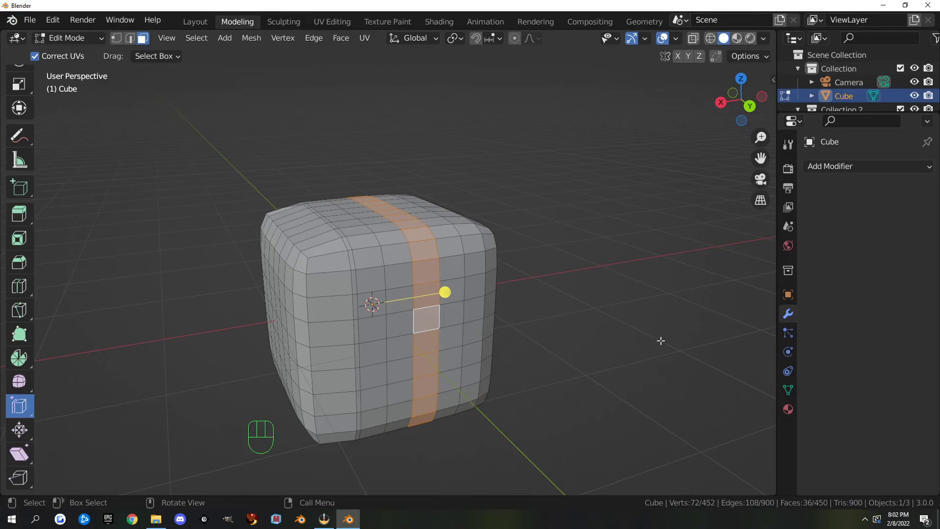
pyautogui.press('alt+s')
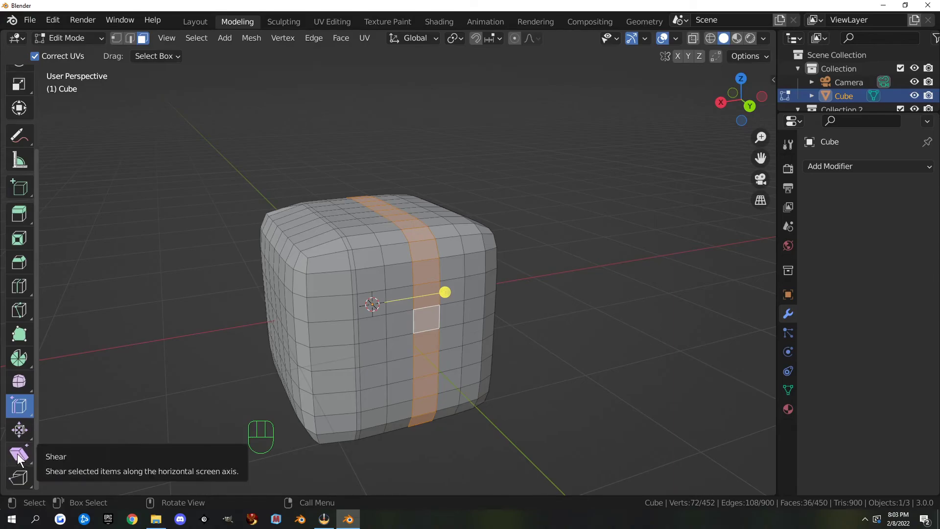
# Shear the selected face band with the Shear tool gizmo so it leans upward
pyautogui.click(23, 459)
pyautogui.moveTo(183, 362); pyautogui.dragTo(204, 367)
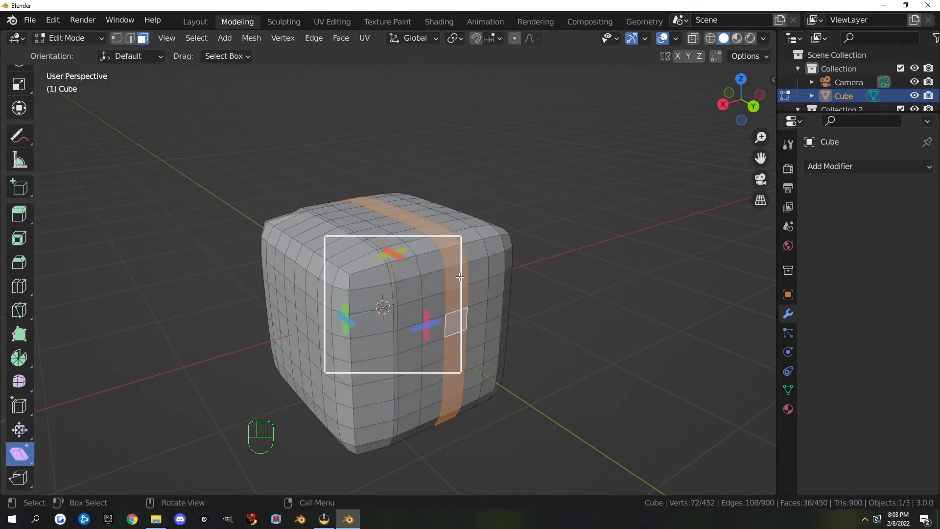
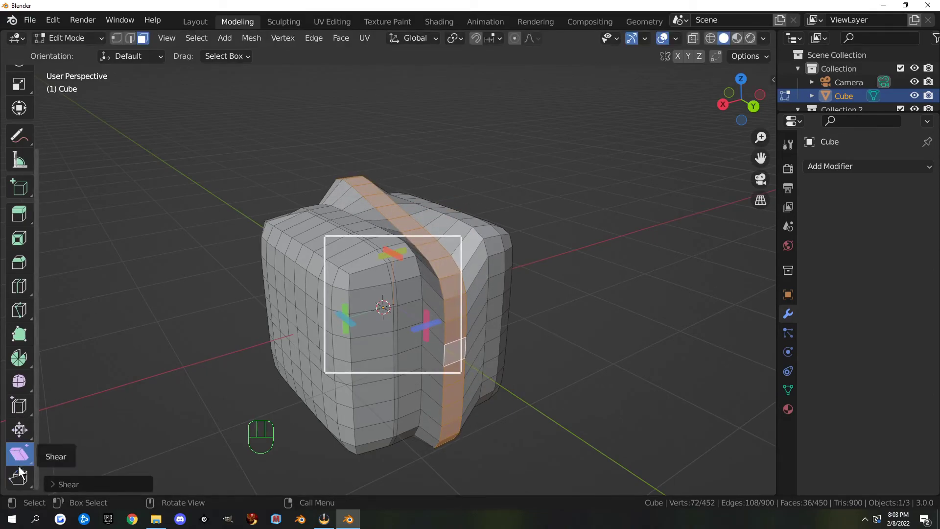
# Activate Rip Region, zoom in on the cube and switch to vertex select for ripping
pyautogui.click(25, 483)
pyautogui.moveTo(273, 361); pyautogui.dragTo(276, 349)
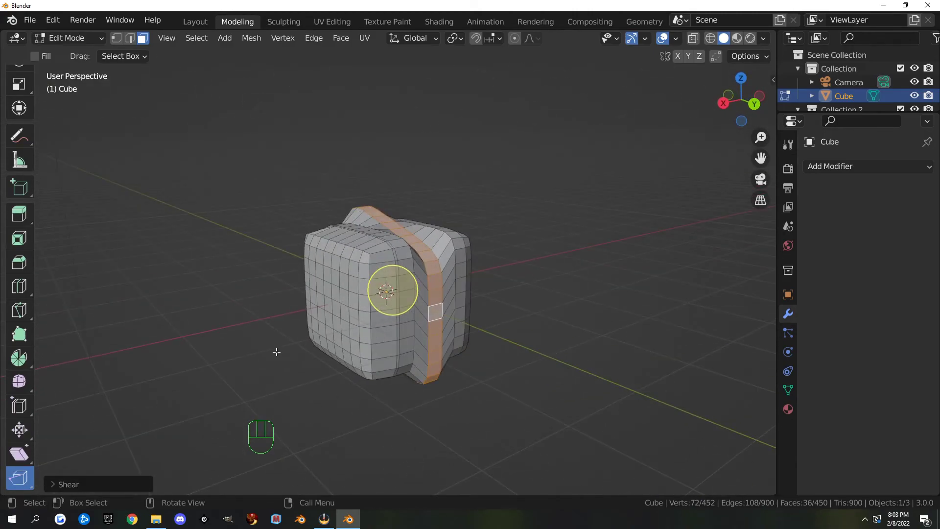
pyautogui.moveTo(290, 352); pyautogui.dragTo(232, 310)
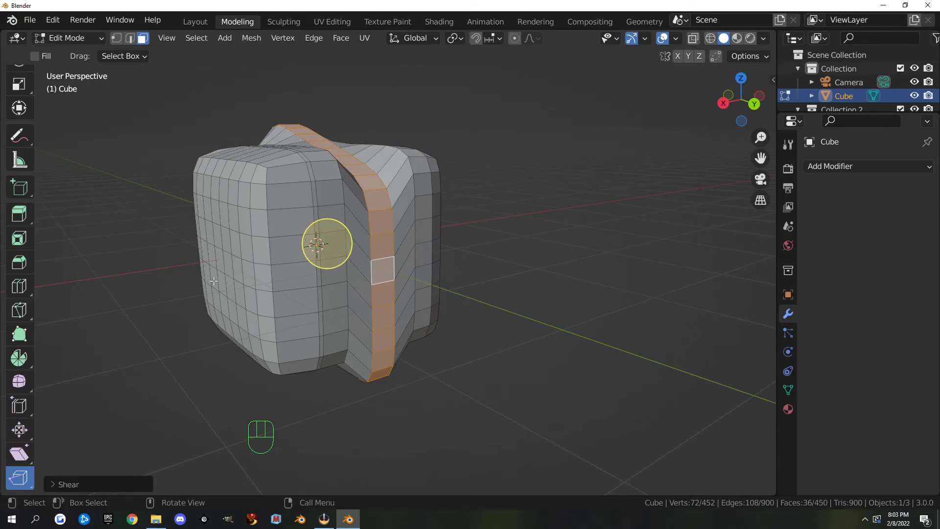
pyautogui.press('1')
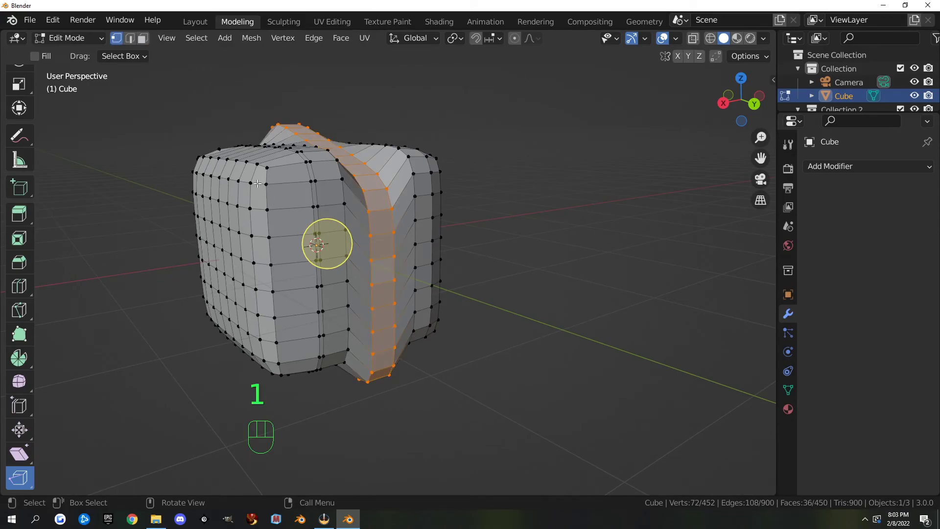
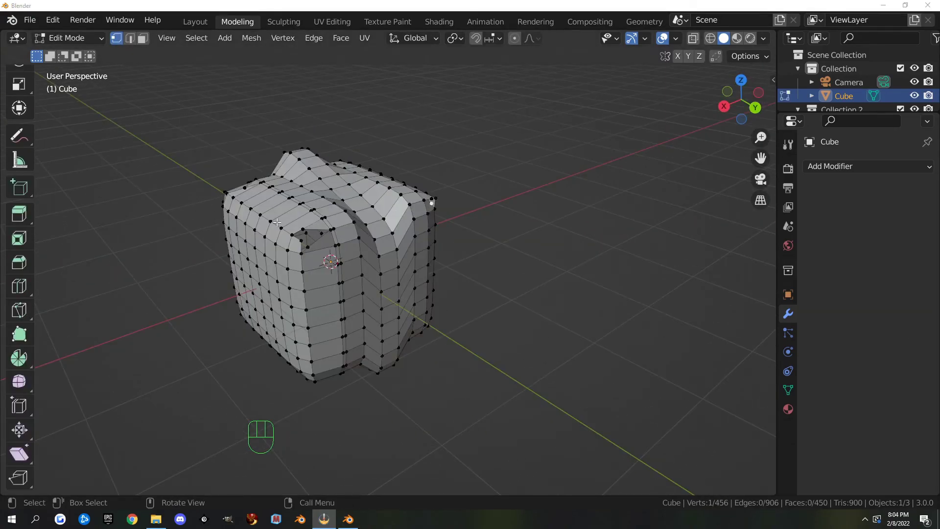
pyautogui.moveTo(141, 212); pyautogui.dragTo(183, 208)
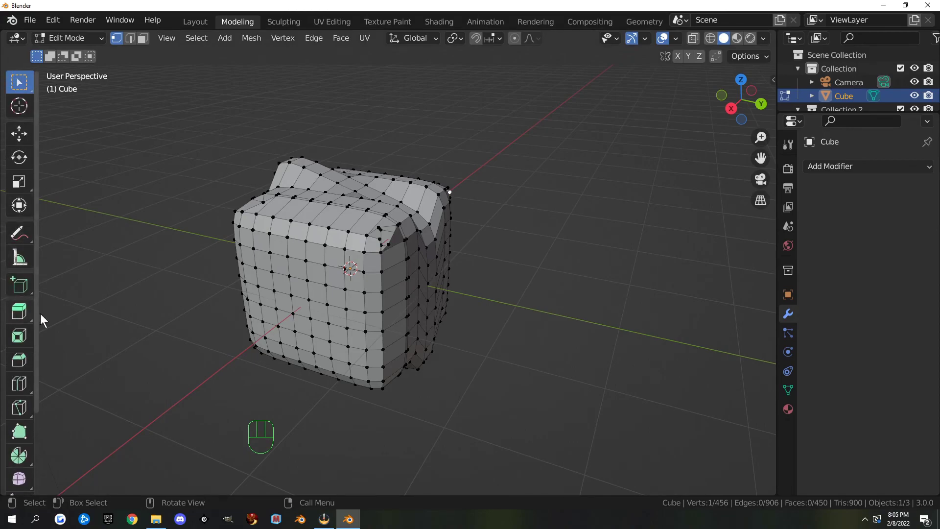
pyautogui.moveTo(179, 263); pyautogui.dragTo(189, 248)
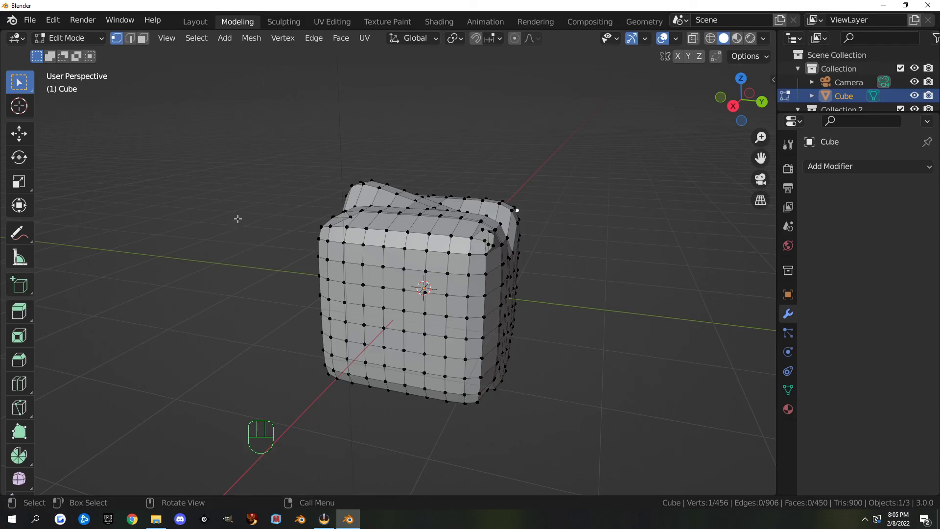
pyautogui.moveTo(240, 215); pyautogui.dragTo(239, 238)
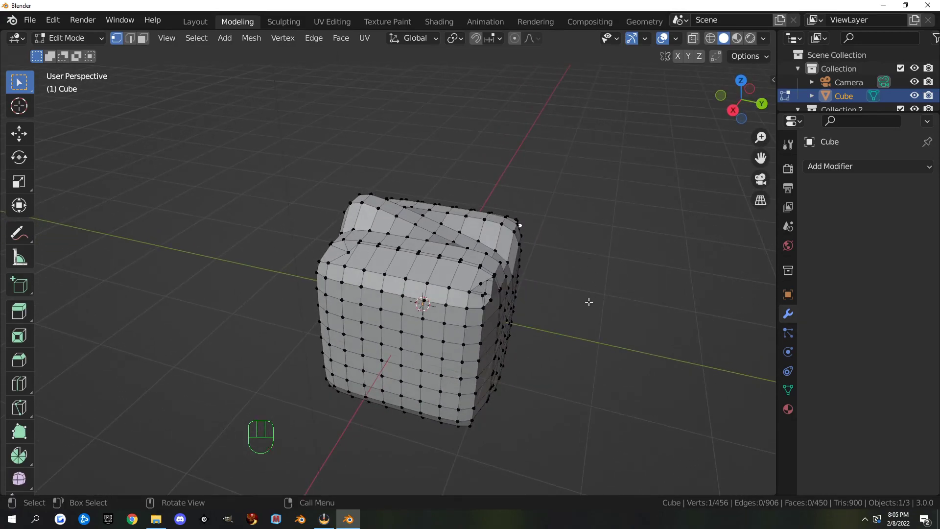